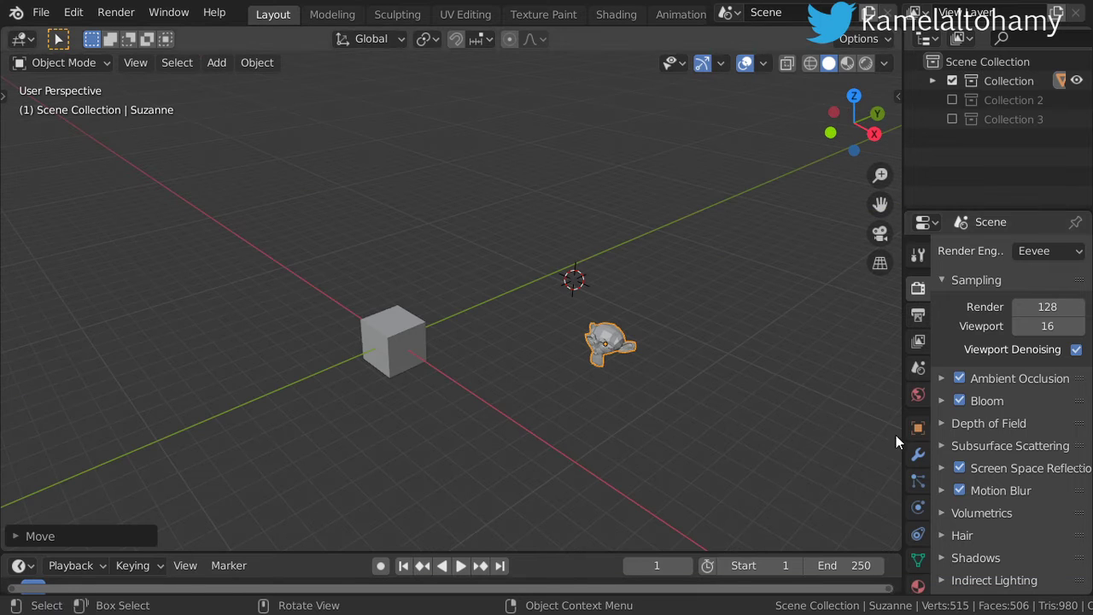
# Add a Child Of constraint to the cube from the Object Constraint properties, target left empty
pyautogui.click(927, 539)
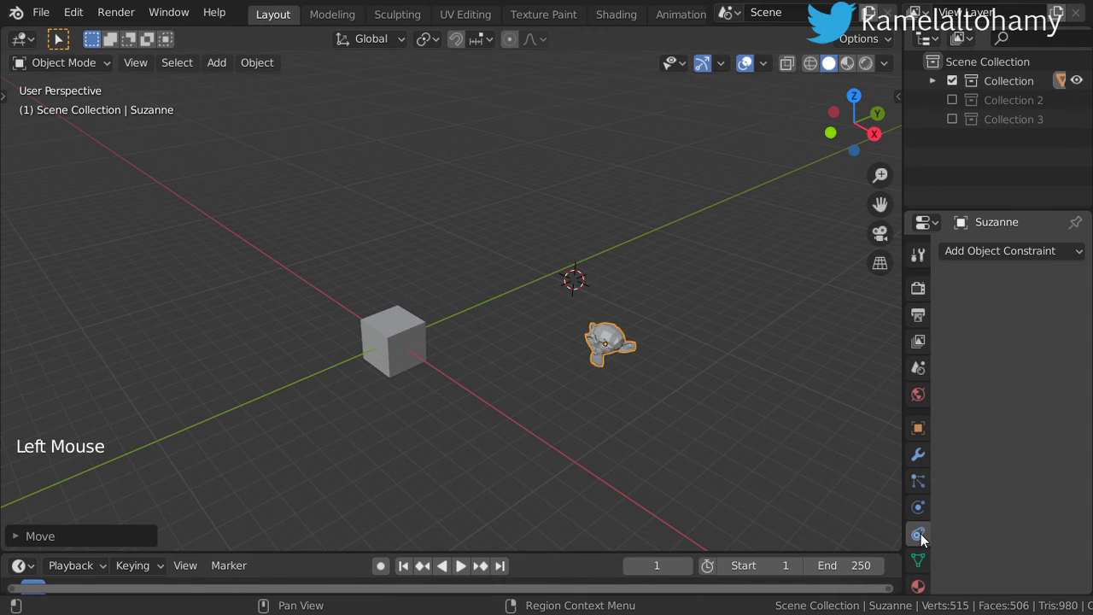
pyautogui.scroll(-3)
pyautogui.click(418, 354)
pyautogui.scroll(-3)
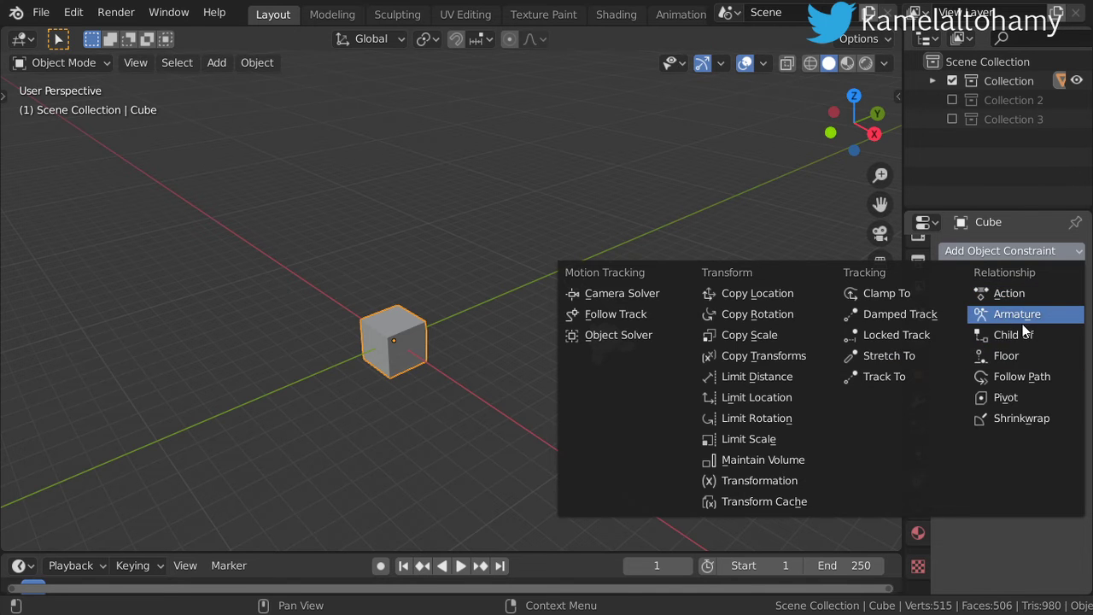
pyautogui.click(1076, 274)
pyautogui.click(1072, 269)
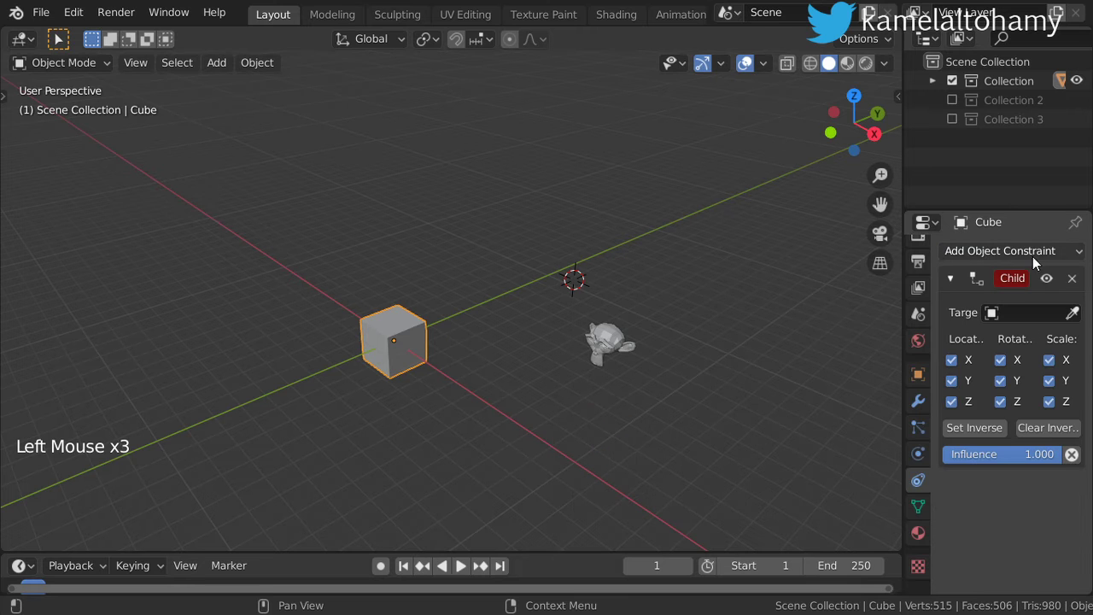
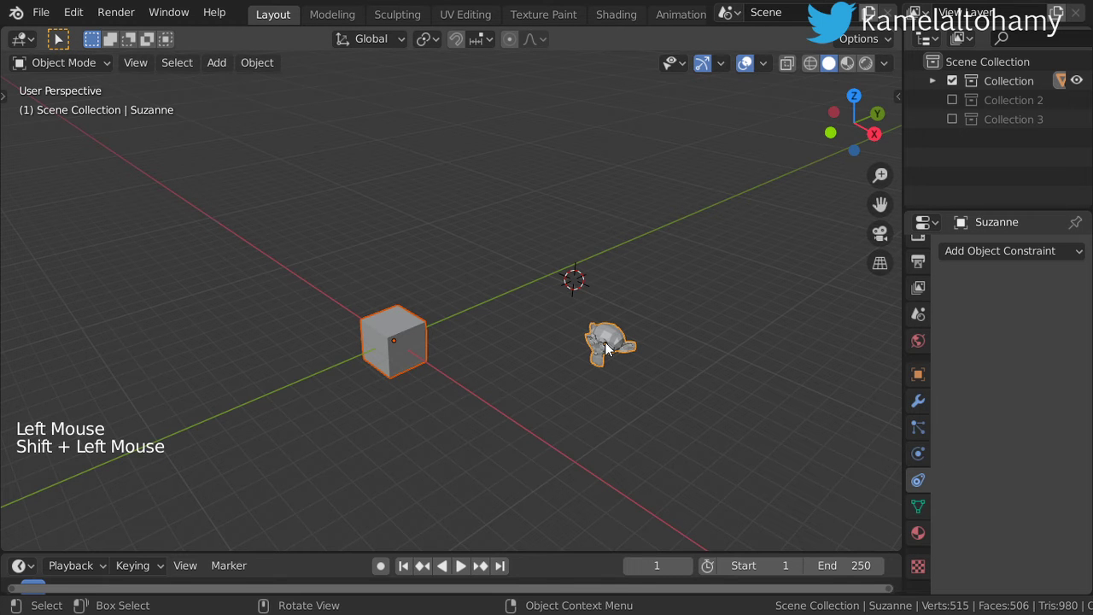
# Bring up the target object list for the cube's Child Of constraint to pick Suzanne
pyautogui.press('ctrl+p')
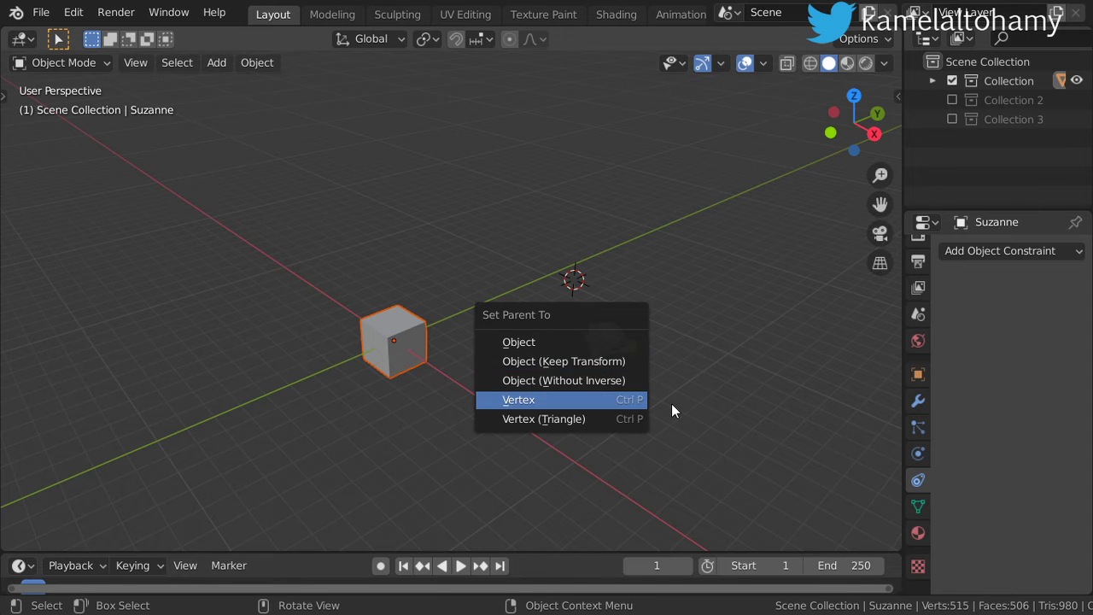
pyautogui.click(1025, 249)
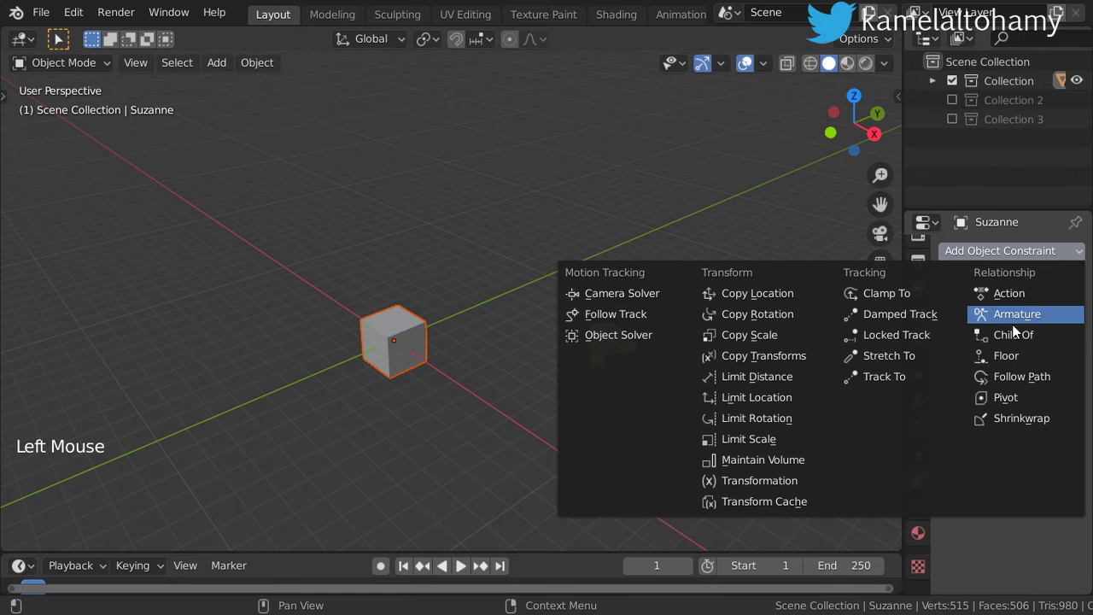
pyautogui.click(428, 351)
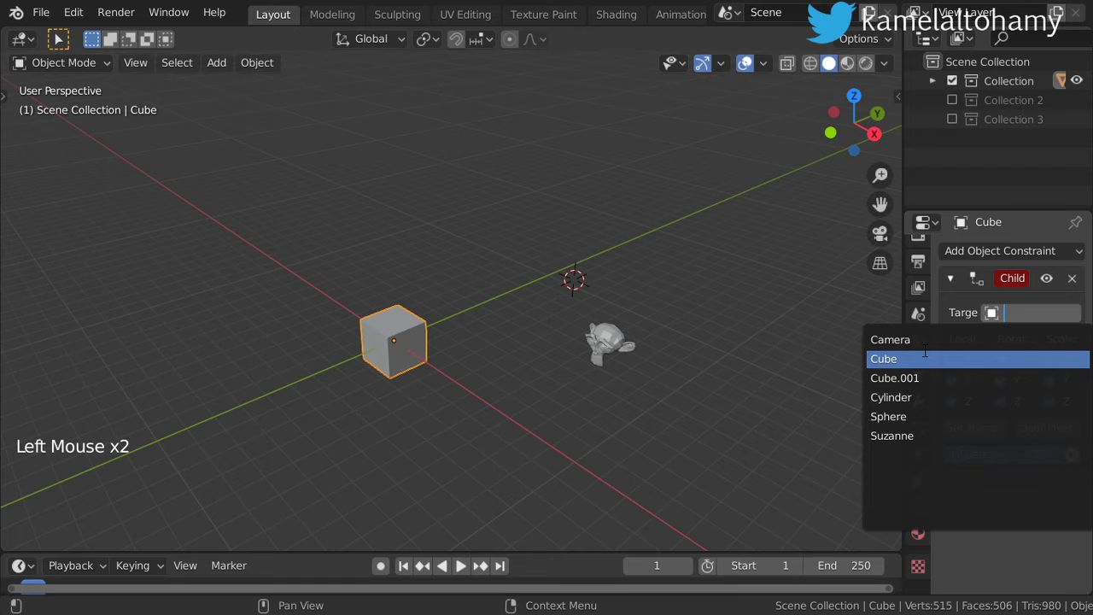
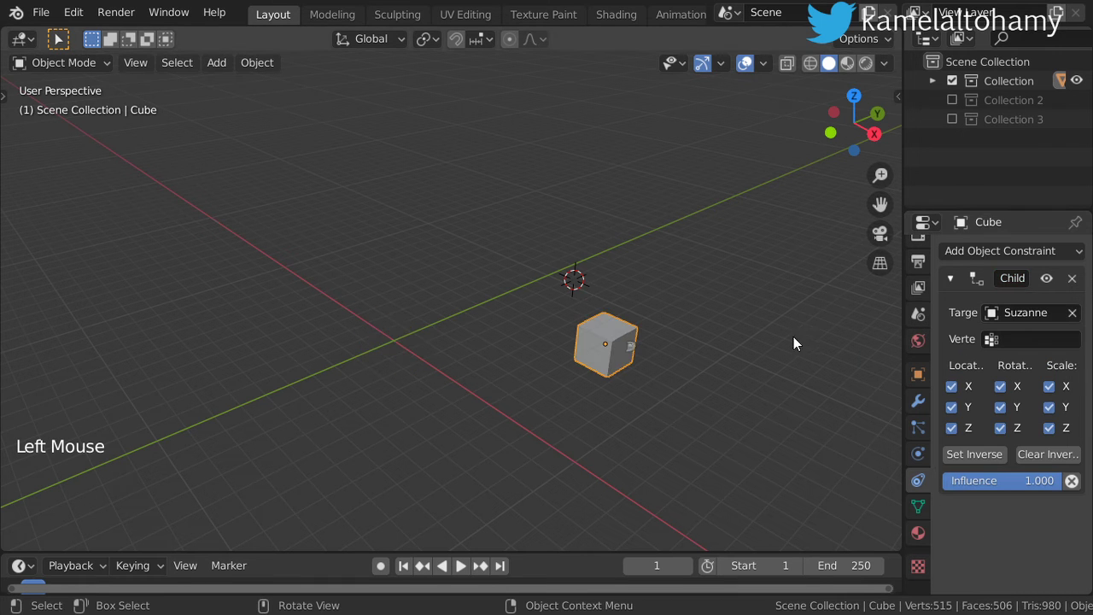
# Use Set Inverse so the cube returns to its own spot, then select Suzanne to test the link
pyautogui.click(1000, 467)
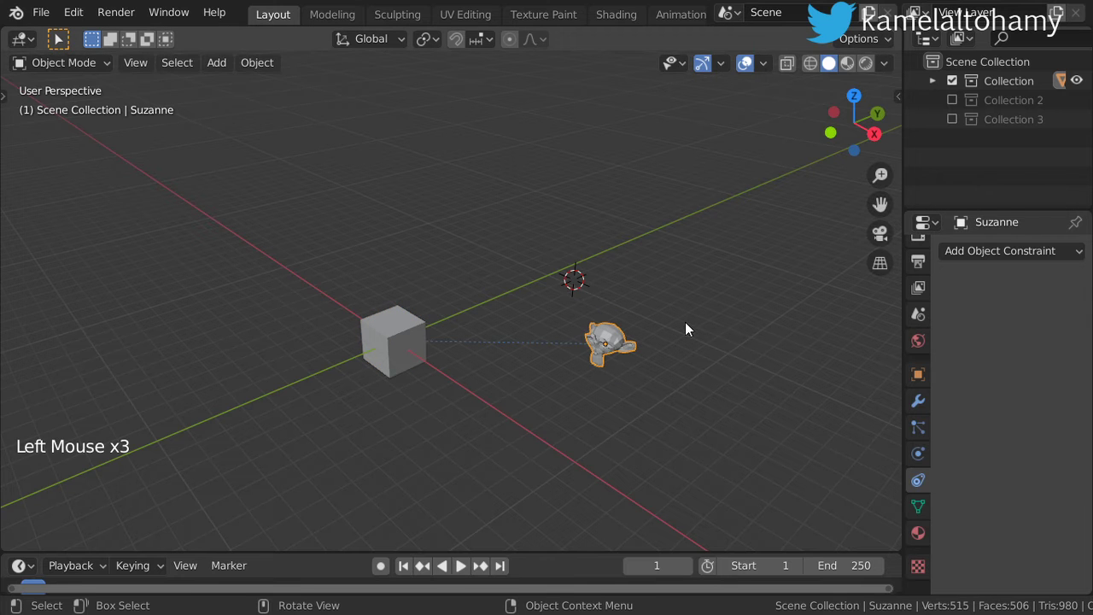
pyautogui.press('g')
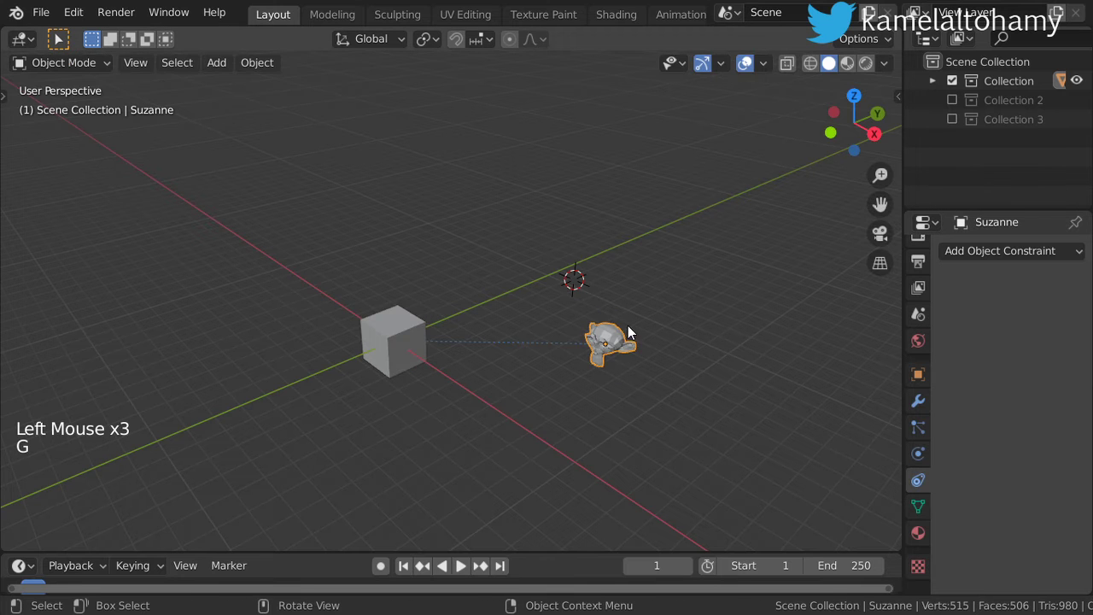
pyautogui.press('g')
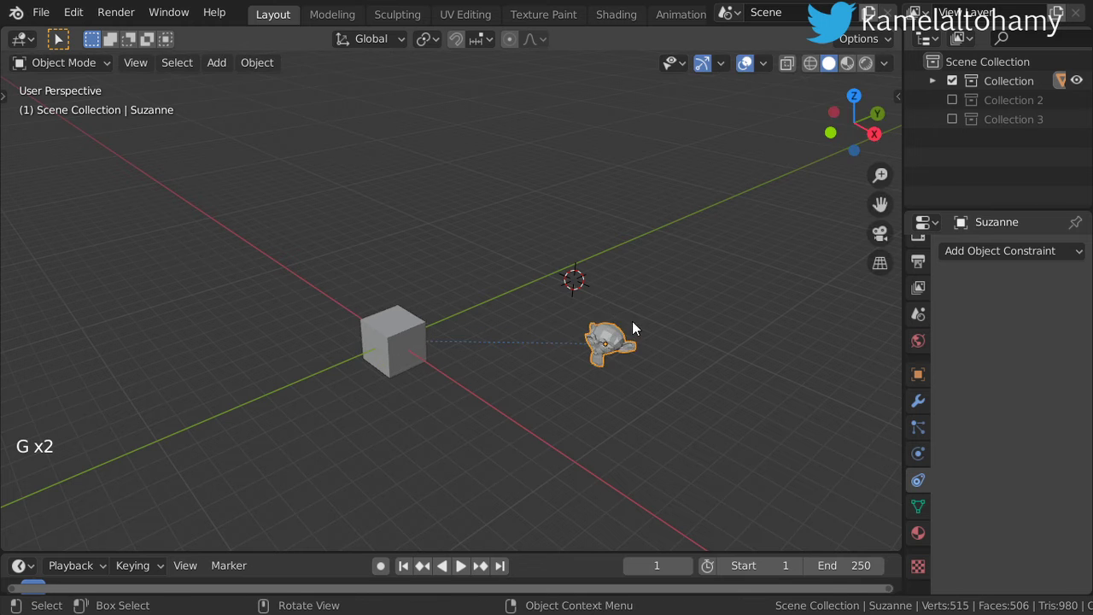
pyautogui.click(424, 341)
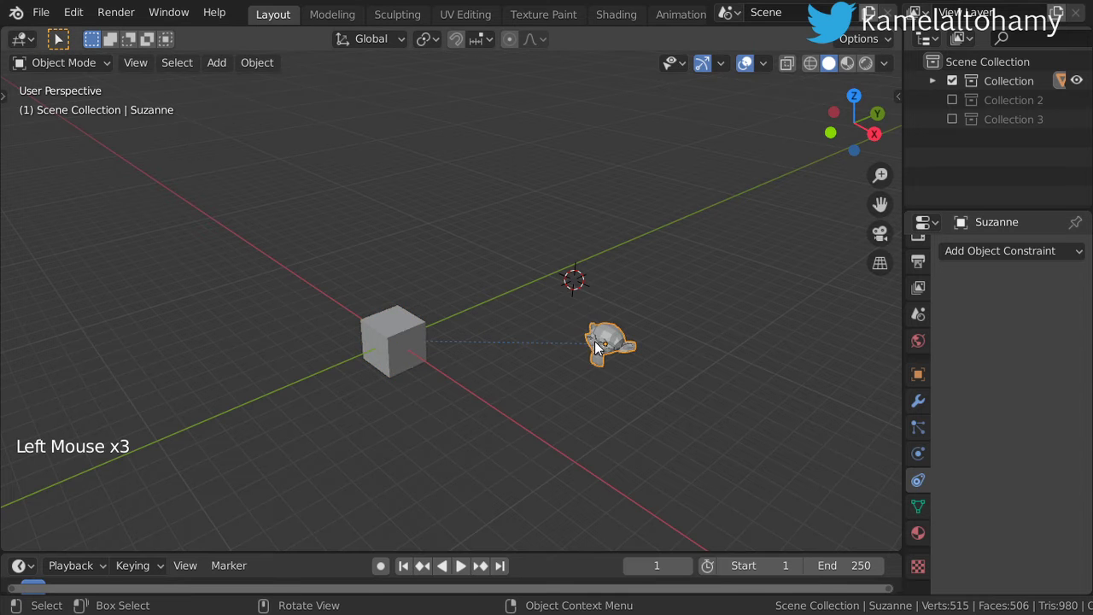
# Enlarge the Timeline, set the animation's end frame to 50, and reselect the cube
pyautogui.press('g')
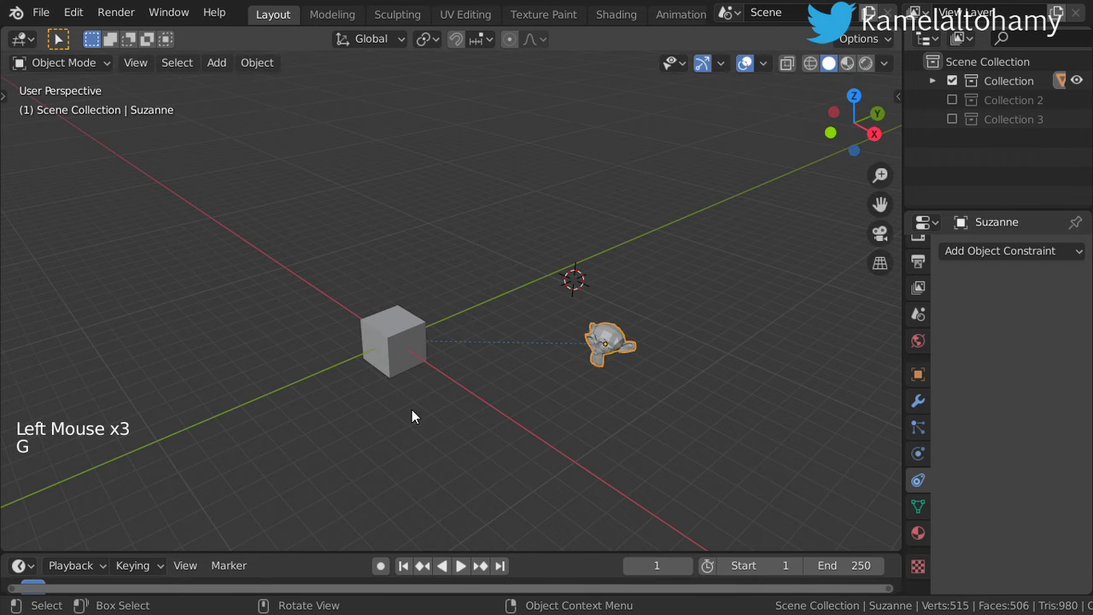
pyautogui.click(321, 540)
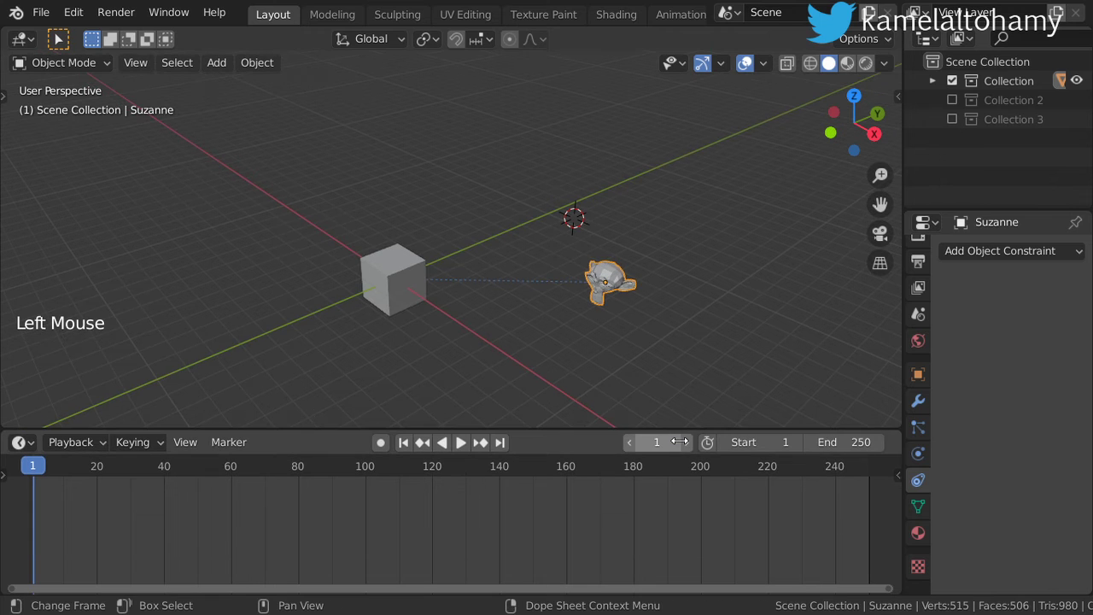
pyautogui.click(419, 283)
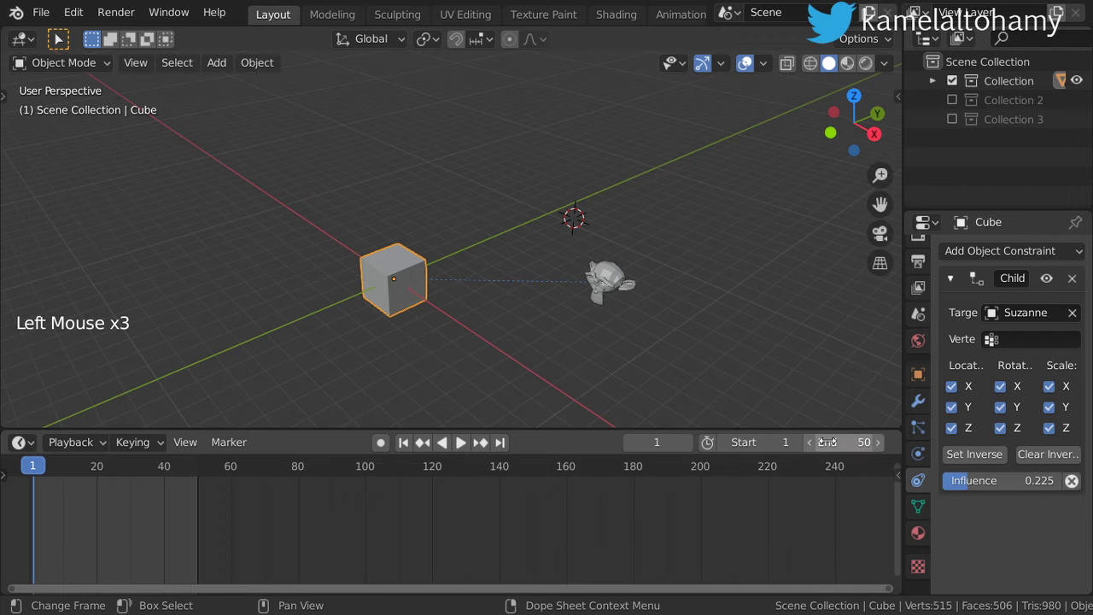
pyautogui.press('Home')
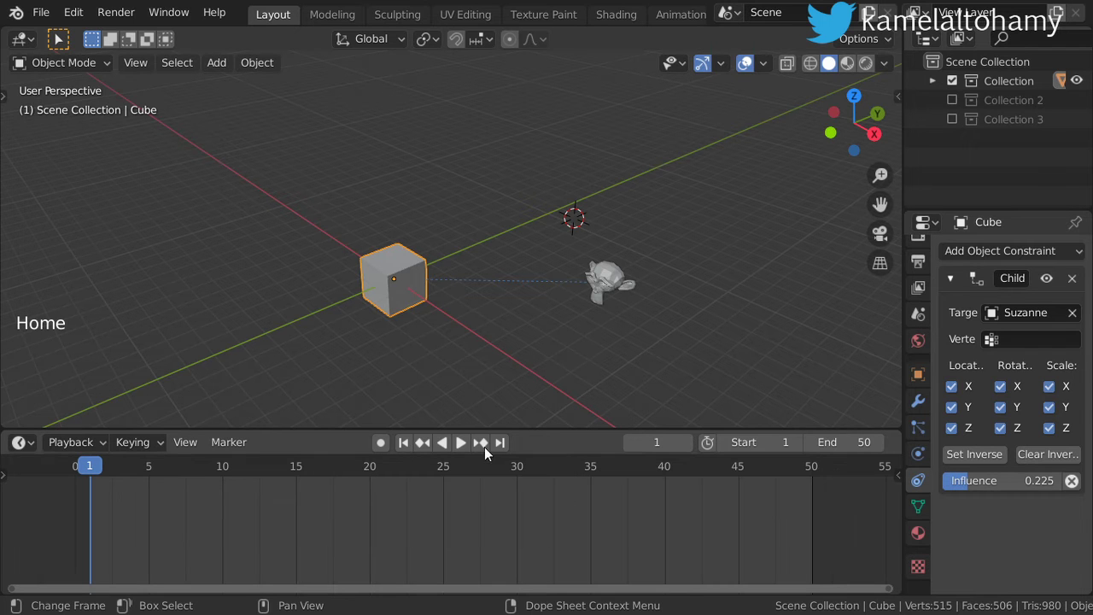
pyautogui.click(603, 287)
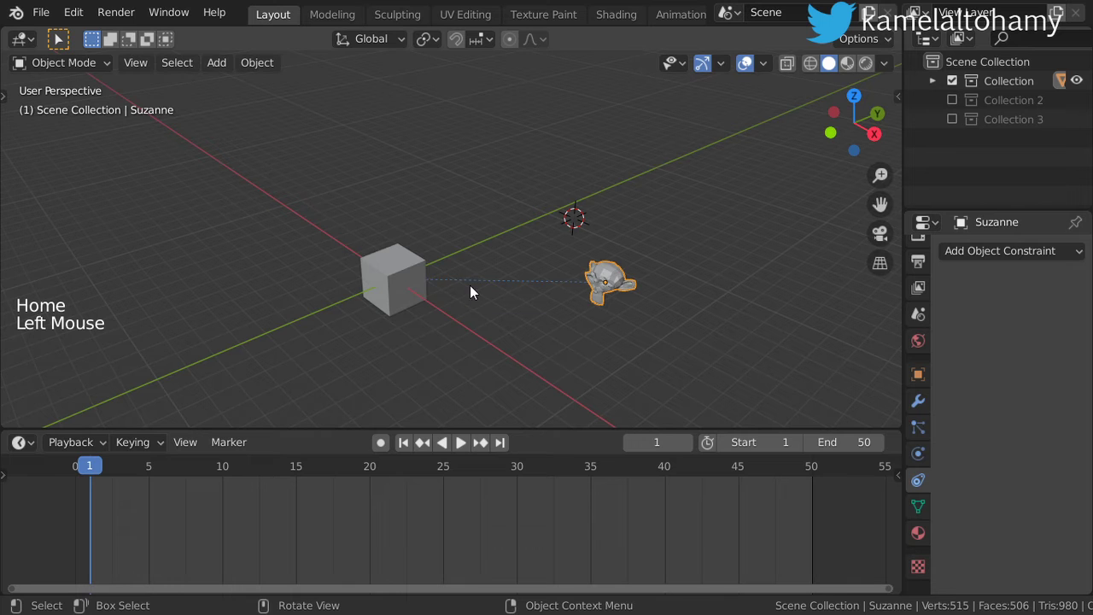
pyautogui.click(413, 286)
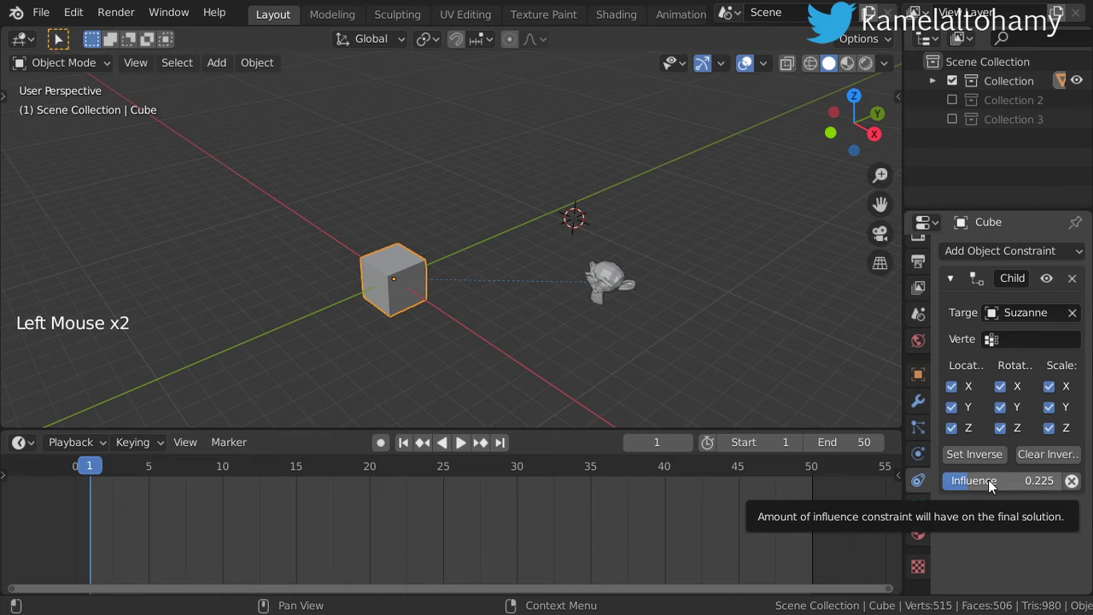
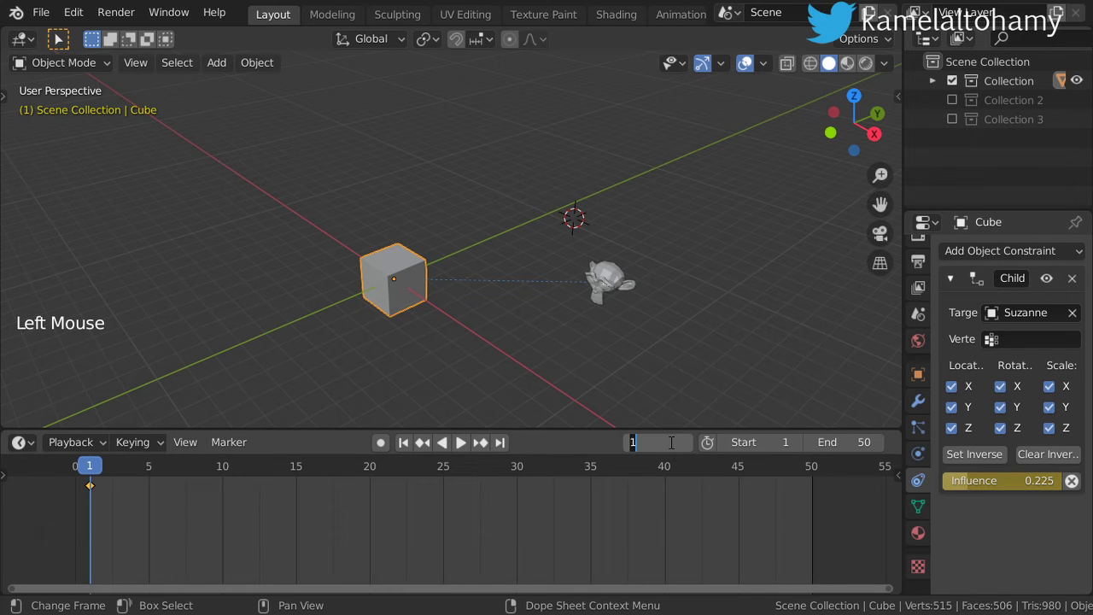
# Keyframe the Child Of influence at 1 on frame 35
pyautogui.click(1009, 486)
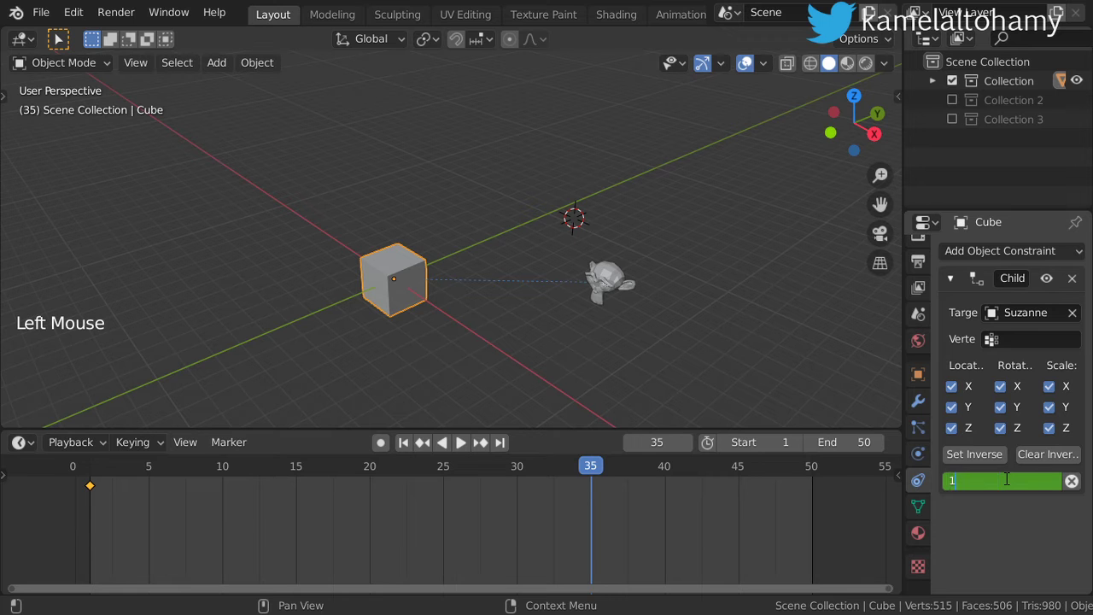
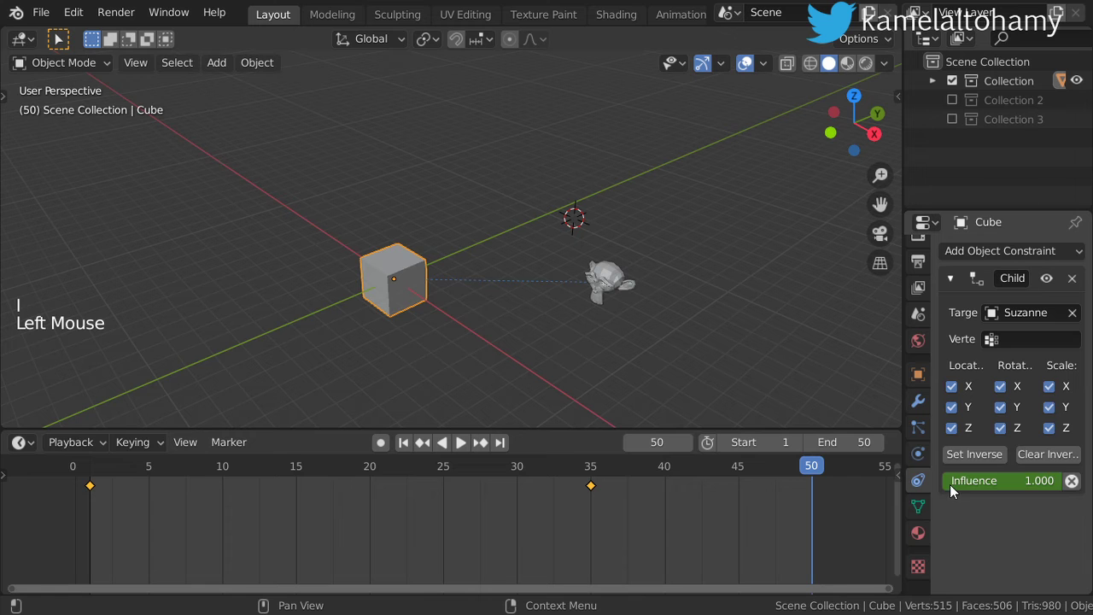
pyautogui.click(972, 479)
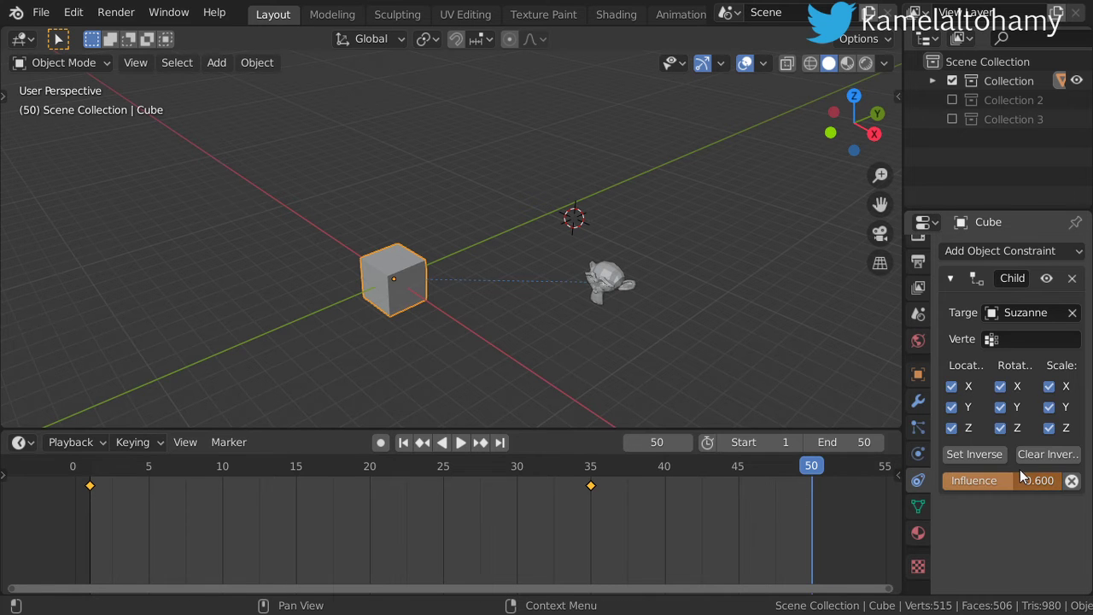
pyautogui.click(812, 474)
pyautogui.click(426, 286)
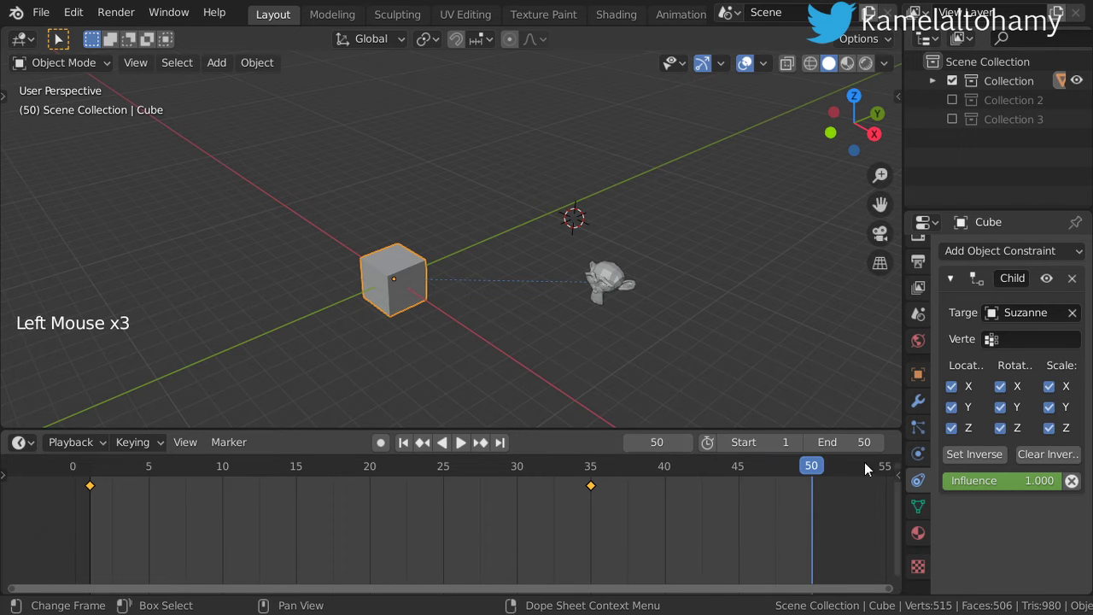
# Keyframe the Child Of influence at 0.500 on frame 50
pyautogui.click(1029, 493)
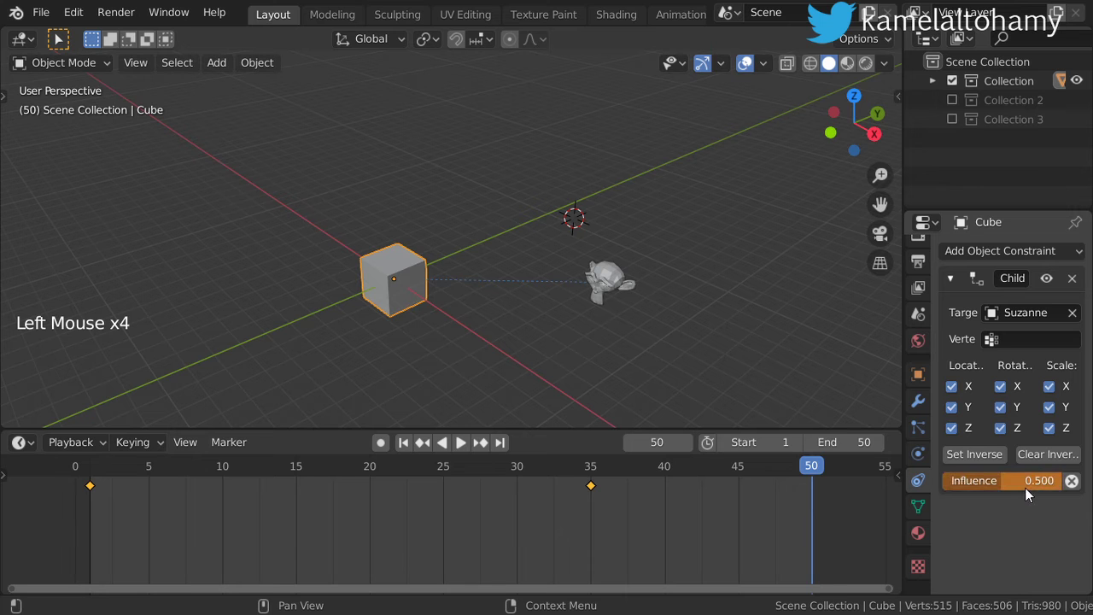
pyautogui.press('i')
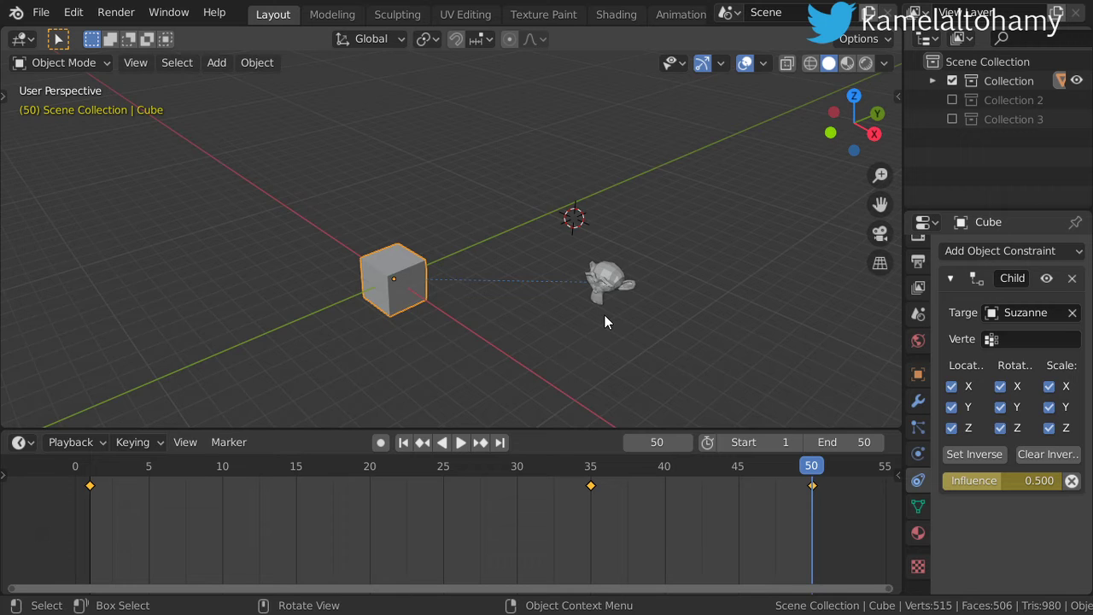
pyautogui.scroll(-3)
# Move Suzanne along Y and insert location keyframes at frame 50 and frame 1
pyautogui.middleClick(579, 324)
pyautogui.click(473, 283)
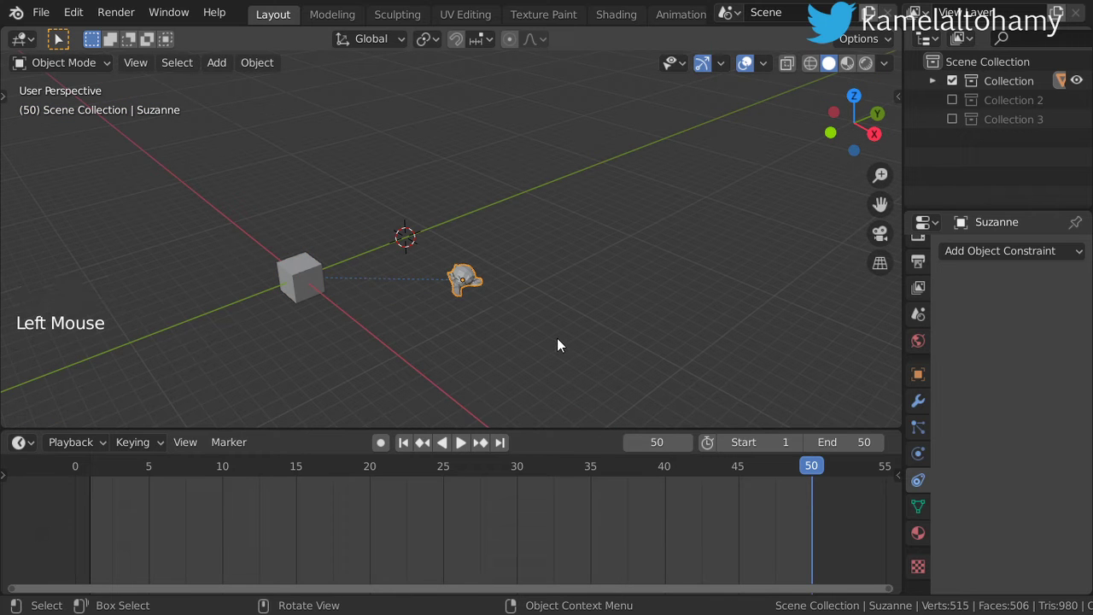
pyautogui.press('g')
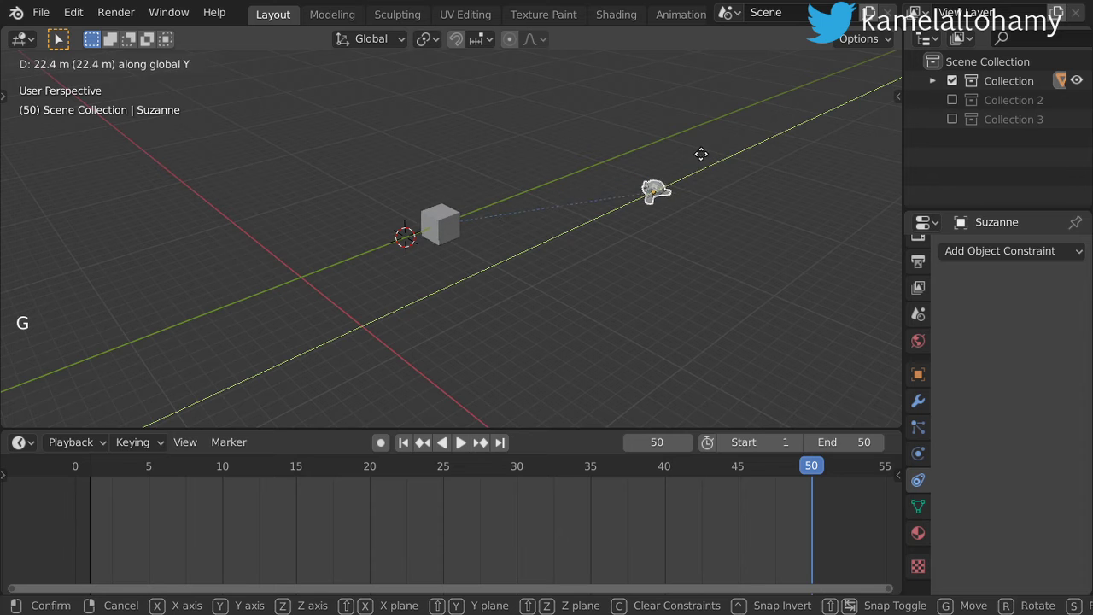
pyautogui.press('g')
pyautogui.press('i')
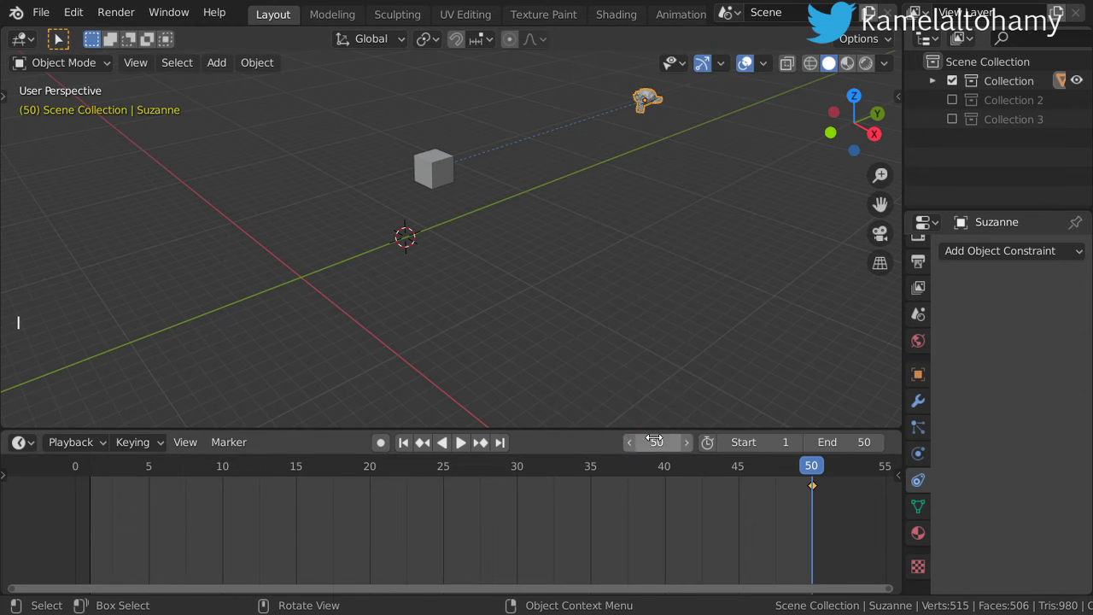
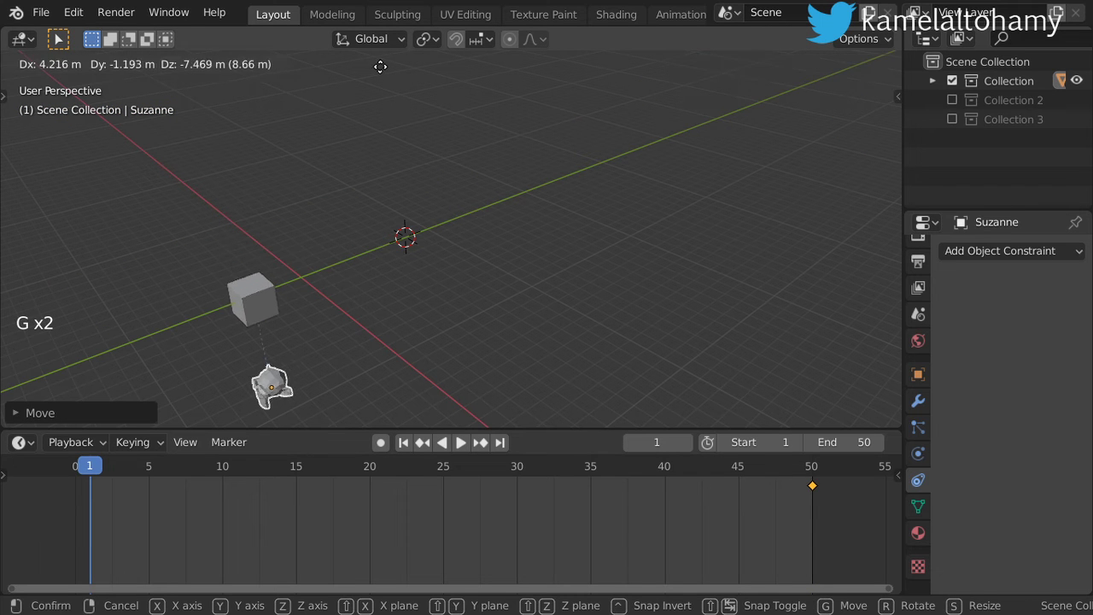
pyautogui.press('i')
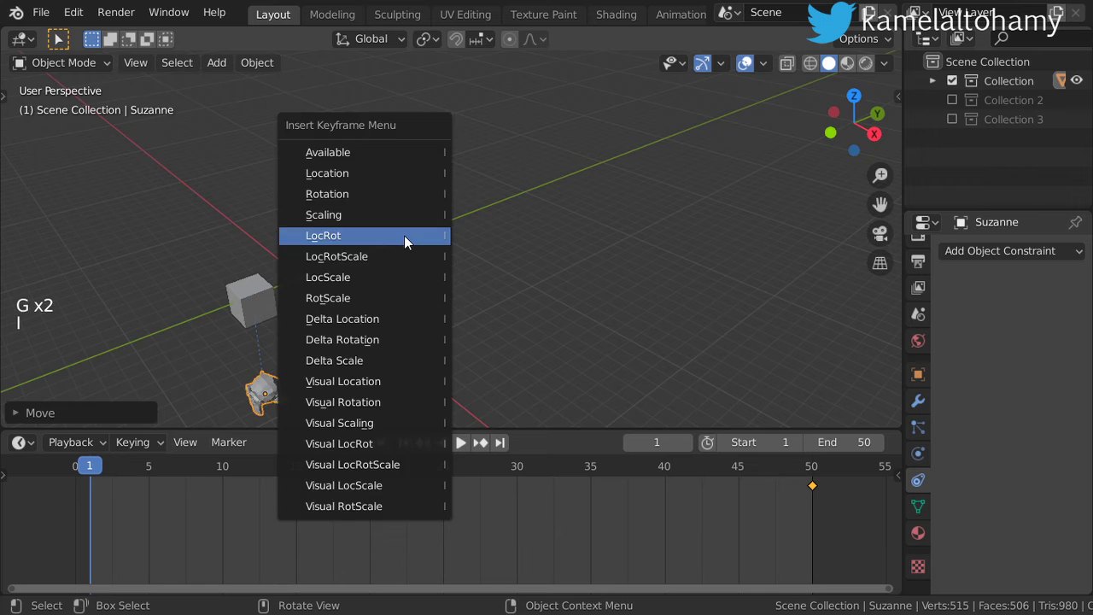
pyautogui.press('KP_1')
# Jump to frame 50, view the scene from the front and play the animation back
pyautogui.scroll(-3)
pyautogui.click(521, 381)
pyautogui.press('g')
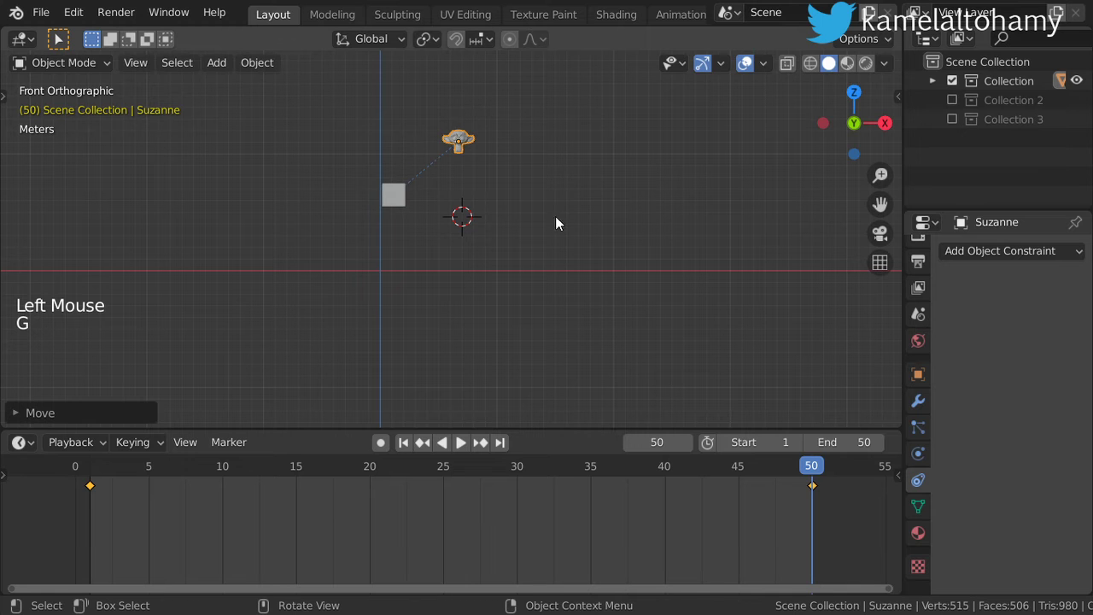
pyautogui.press('i')
pyautogui.middleClick(610, 349)
pyautogui.scroll(-3)
pyautogui.middleClick(516, 354)
pyautogui.click(470, 450)
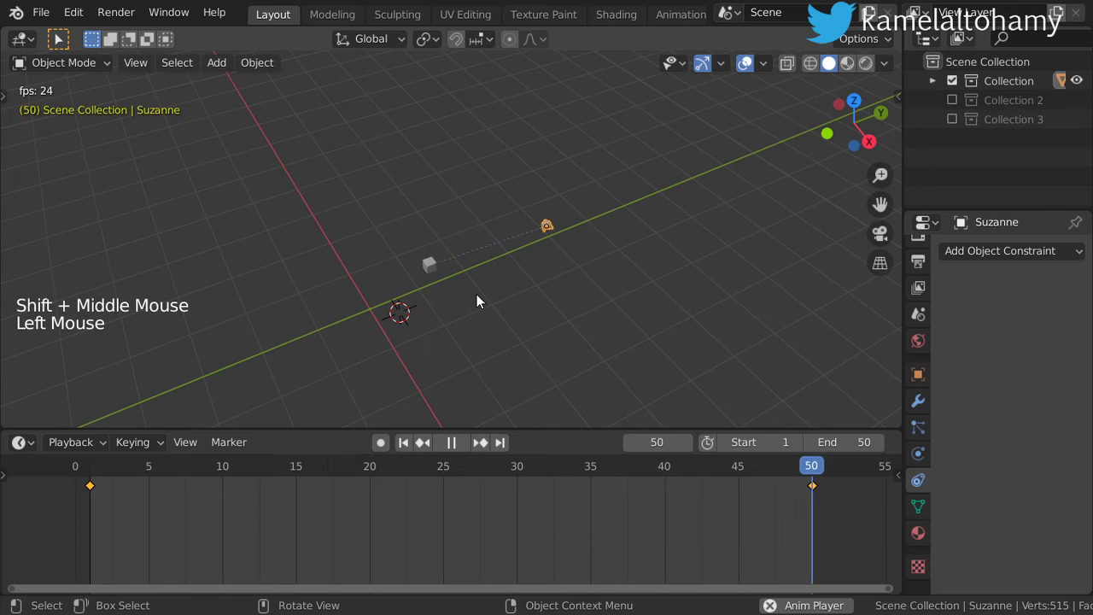
pyautogui.scroll(3)
pyautogui.scroll(3)
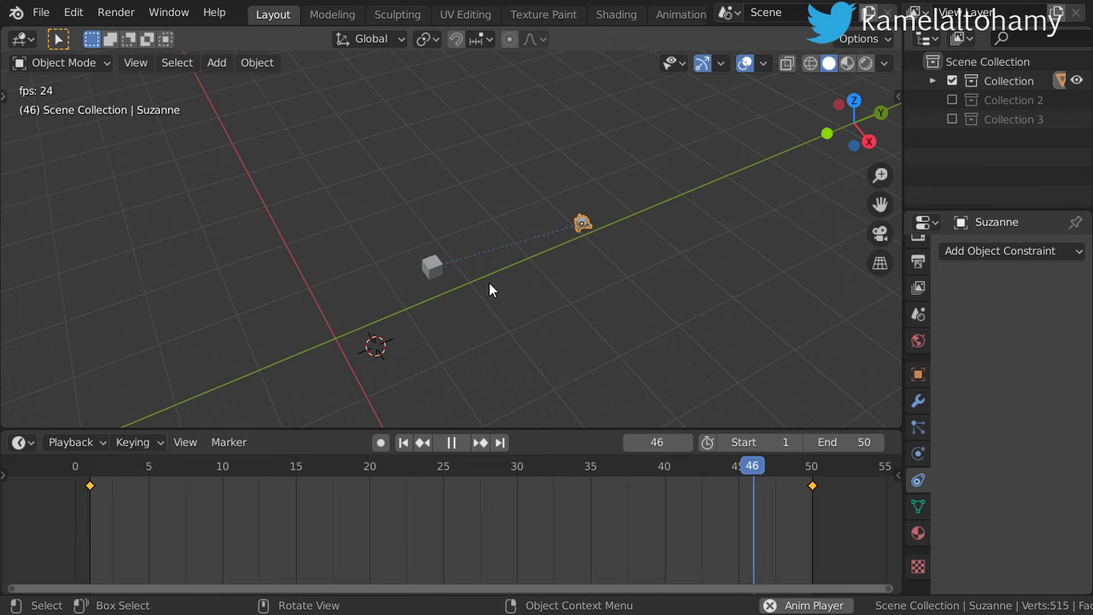
pyautogui.middleClick(523, 298)
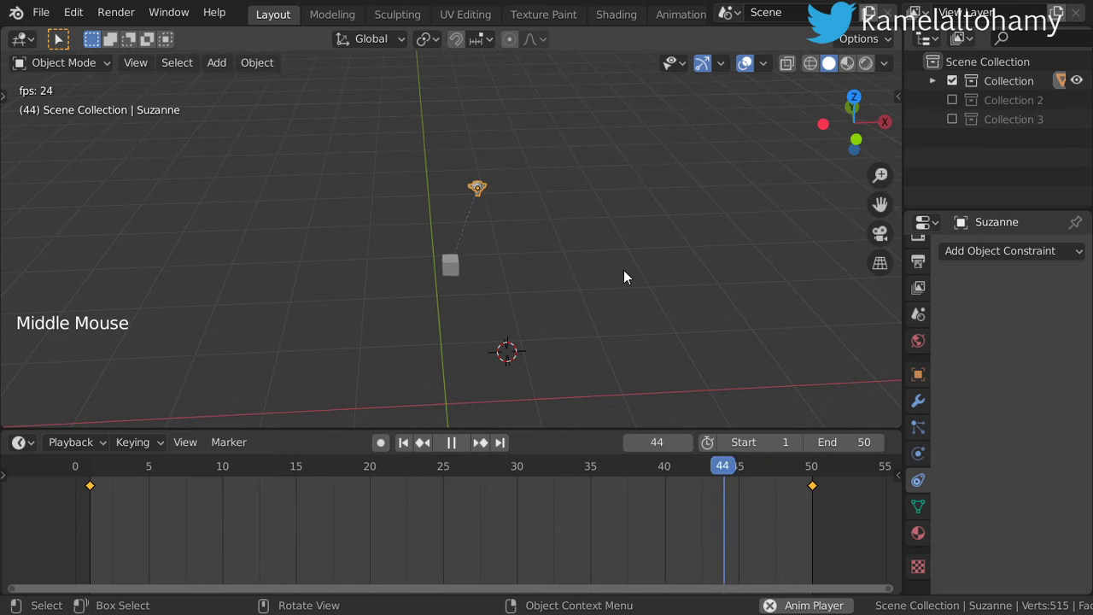
pyautogui.middleClick(586, 276)
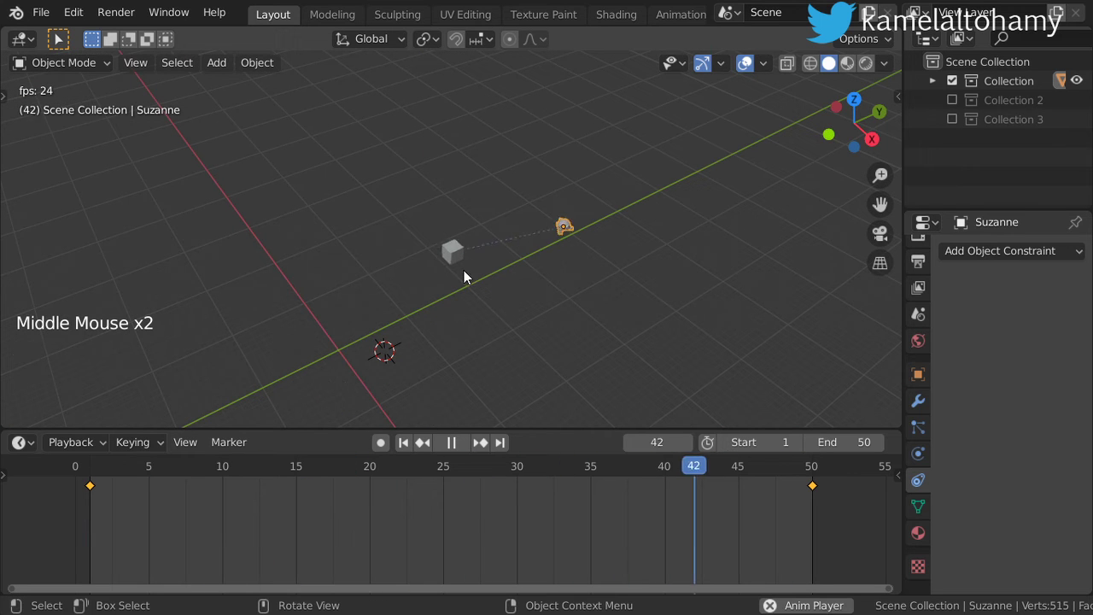
pyautogui.scroll(3)
pyautogui.scroll(3)
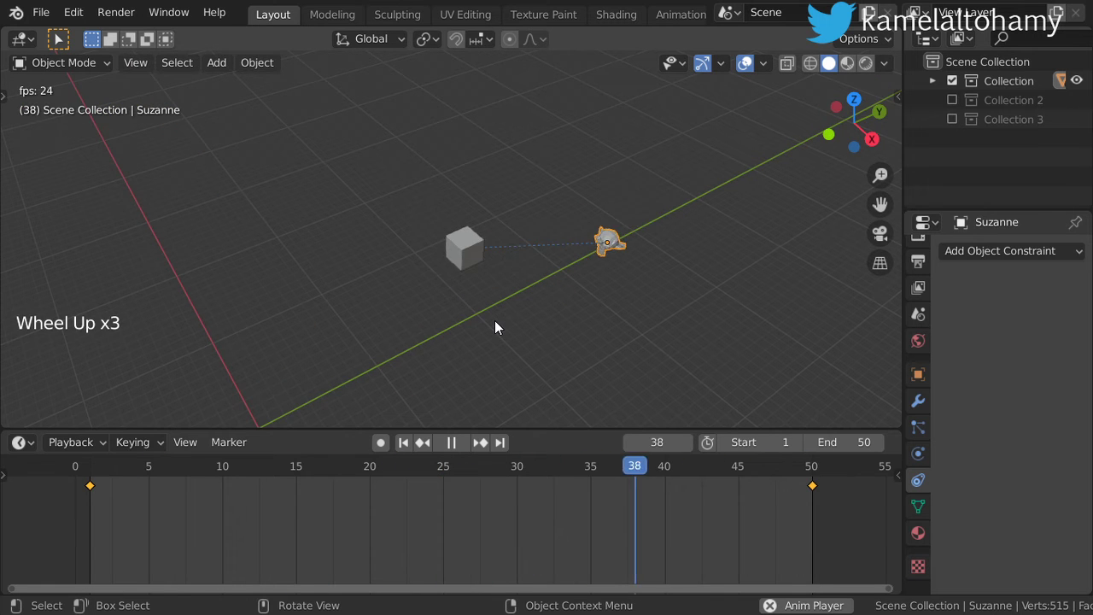
pyautogui.press('Escape')
# Hide Collection, show Collection 2 and select its camera
pyautogui.click(958, 78)
pyautogui.click(963, 98)
pyautogui.middleClick(383, 315)
pyautogui.scroll(-3)
pyautogui.middleClick(433, 294)
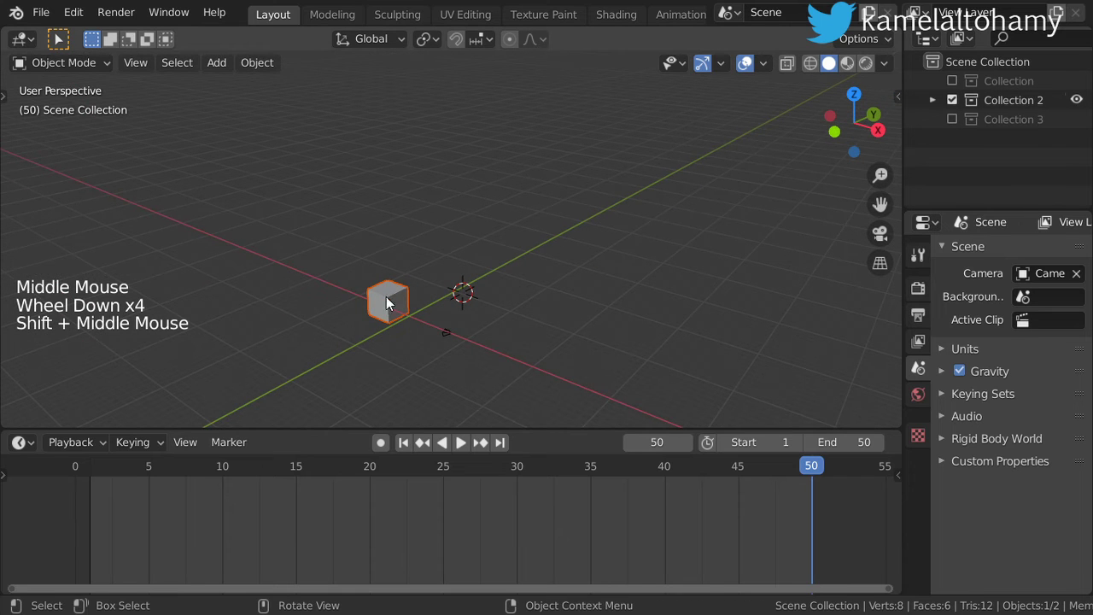
pyautogui.middleClick(382, 346)
pyautogui.scroll(3)
pyautogui.click(336, 390)
pyautogui.middleClick(363, 362)
pyautogui.middleClick(409, 315)
# Give the camera a Track To constraint targeting Cube.001, aiming -Z at the cube with Y up
pyautogui.click(928, 458)
pyautogui.click(928, 474)
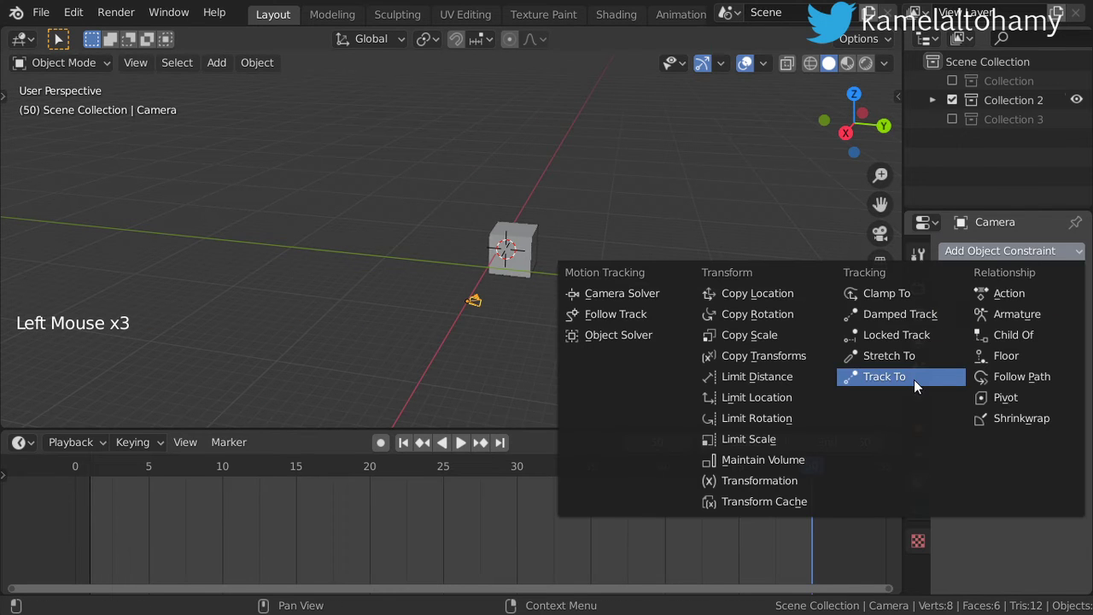
pyautogui.click(1082, 320)
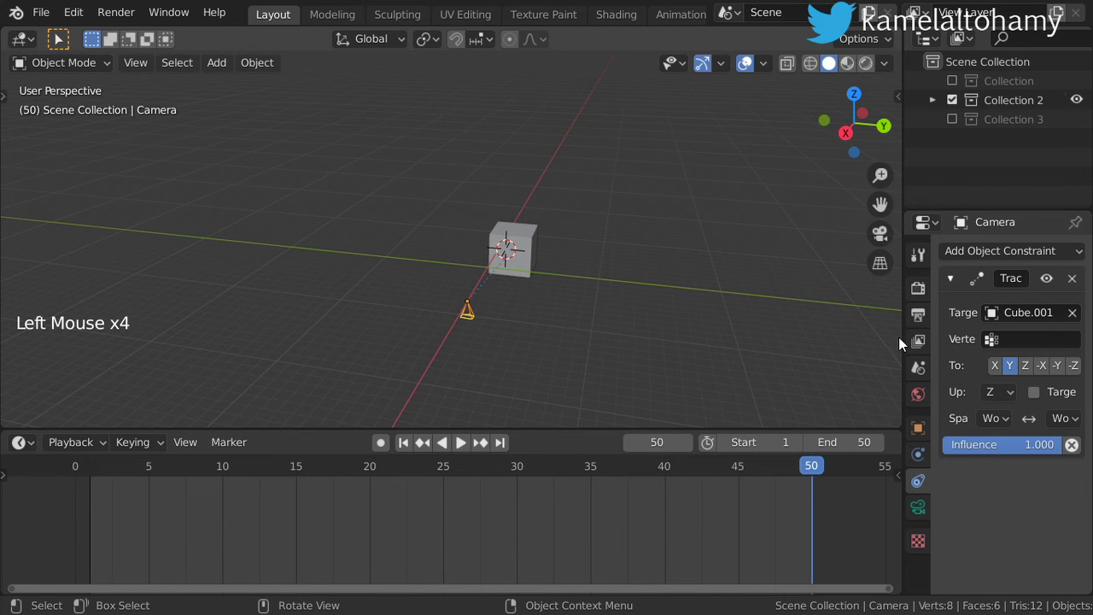
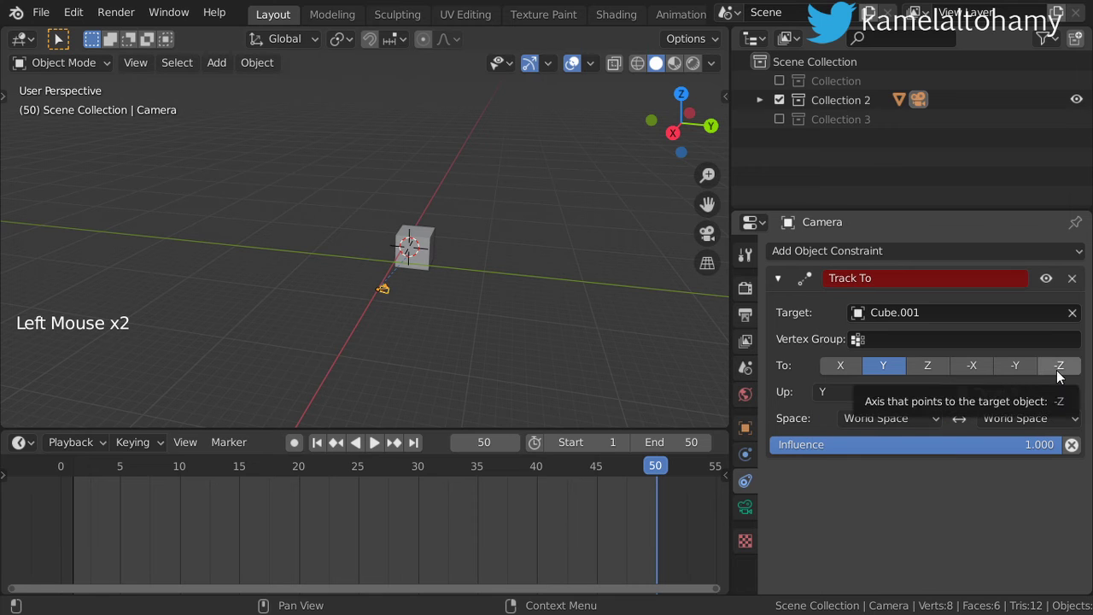
pyautogui.click(1060, 371)
pyautogui.middleClick(366, 281)
pyautogui.scroll(3)
pyautogui.scroll(3)
pyautogui.scroll(3)
pyautogui.press('g')
pyautogui.scroll(3)
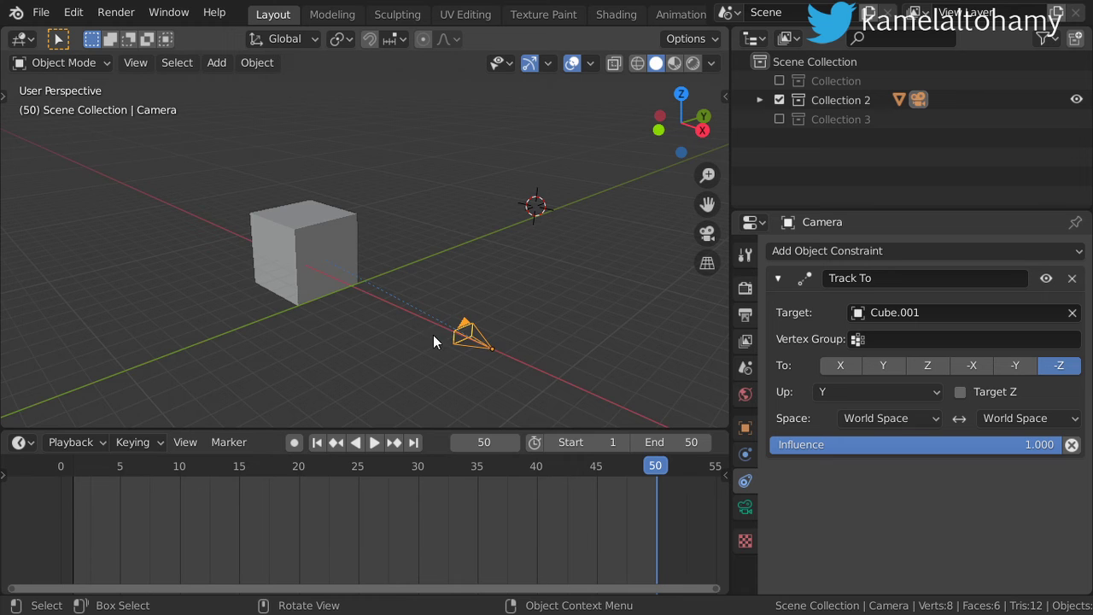
# Orbit around the camera and move it to watch the Track To constraint keep it aimed at the cube
pyautogui.scroll(3)
pyautogui.middleClick(495, 365)
pyautogui.middleClick(495, 344)
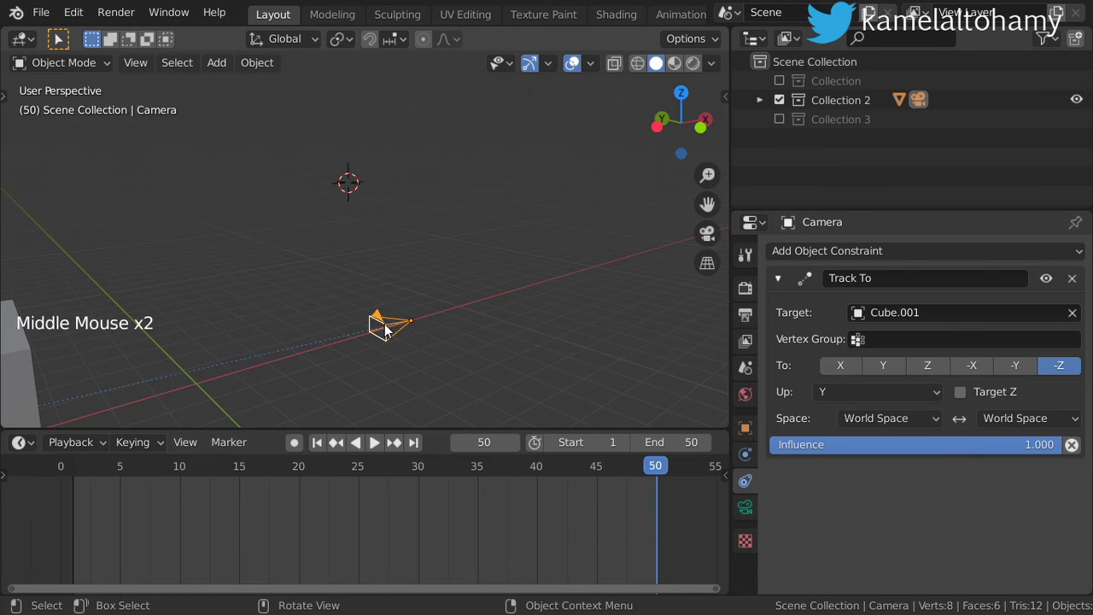
pyautogui.scroll(3)
pyautogui.scroll(3)
pyautogui.scroll(3)
pyautogui.middleClick(374, 284)
pyautogui.scroll(3)
pyautogui.click(1020, 372)
pyautogui.scroll(3)
pyautogui.middleClick(496, 309)
pyautogui.scroll(-3)
pyautogui.middleClick(378, 327)
pyautogui.middleClick(525, 309)
pyautogui.press('g')
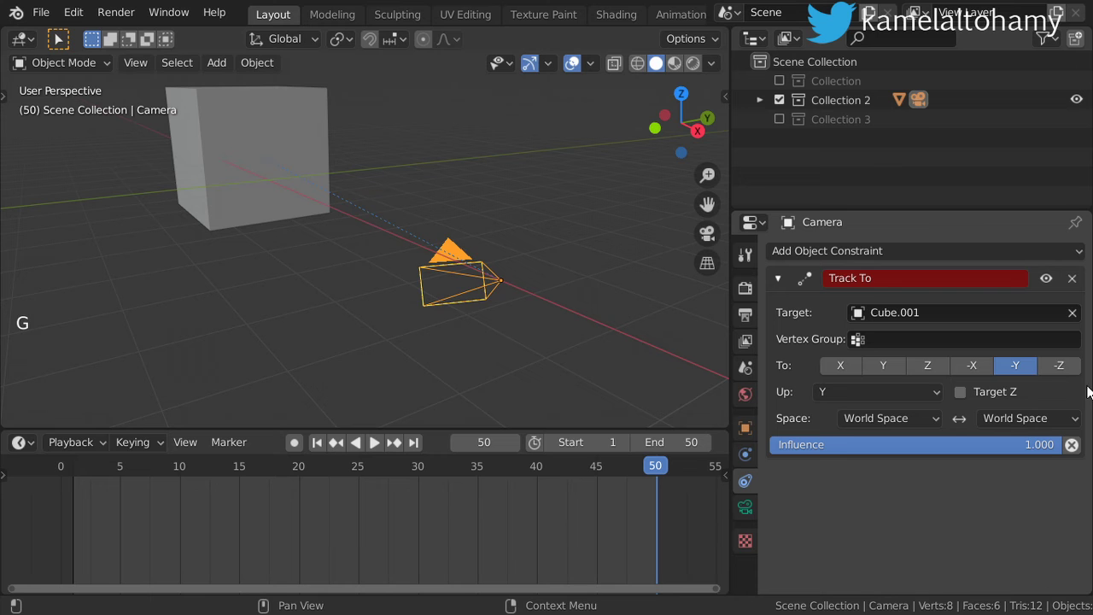
# Try -Y, -X and Y as the tracking axis, settle back on -Z, and show the camera's object transforms
pyautogui.click(1067, 369)
pyautogui.press('g')
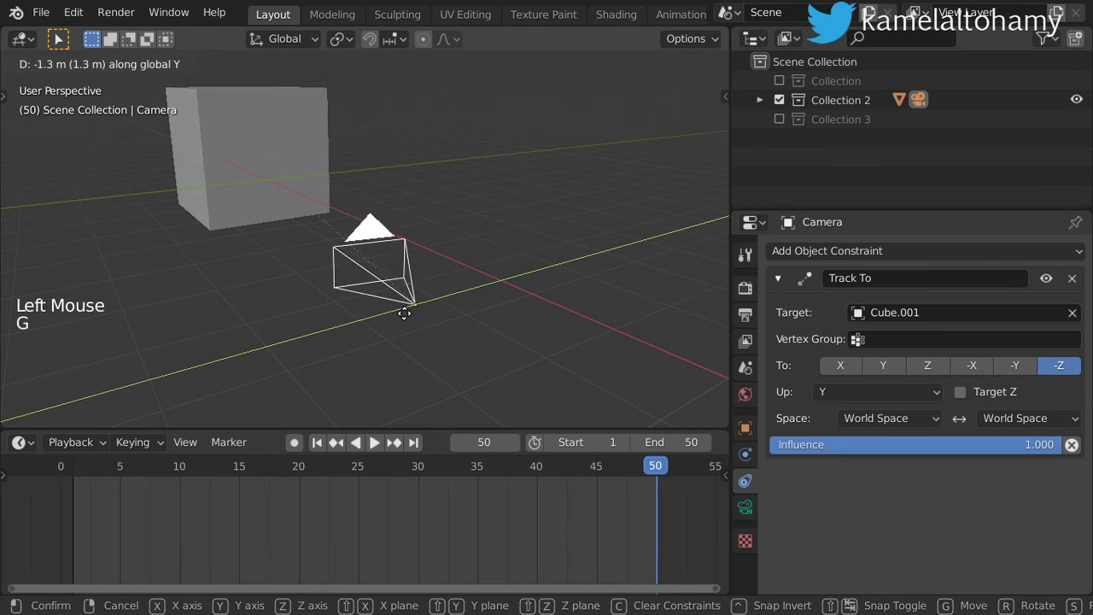
pyautogui.click(972, 365)
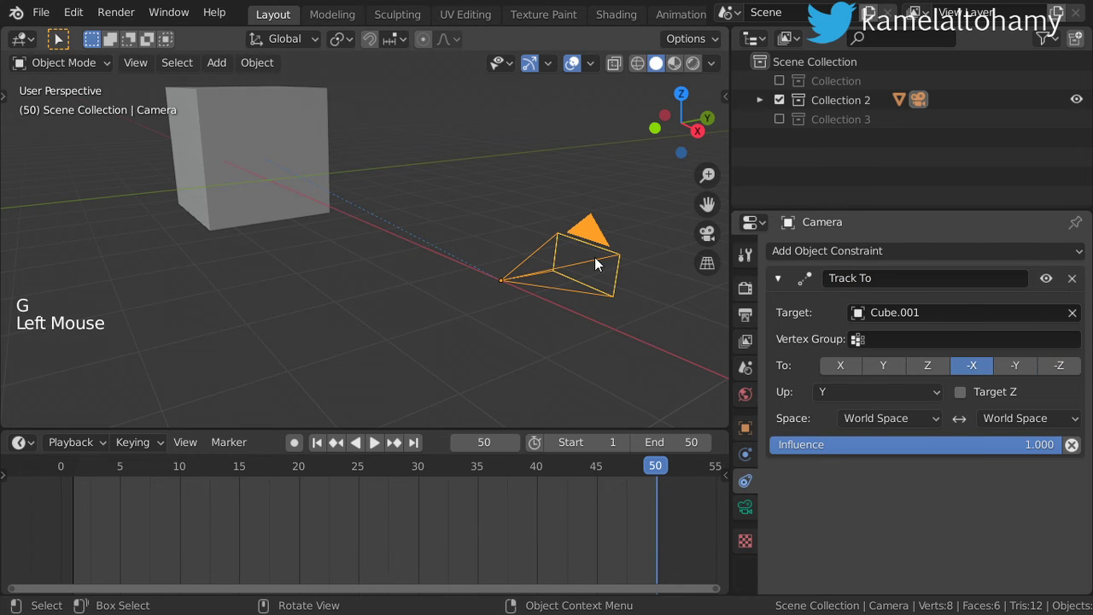
pyautogui.scroll(-3)
pyautogui.click(922, 370)
pyautogui.click(896, 367)
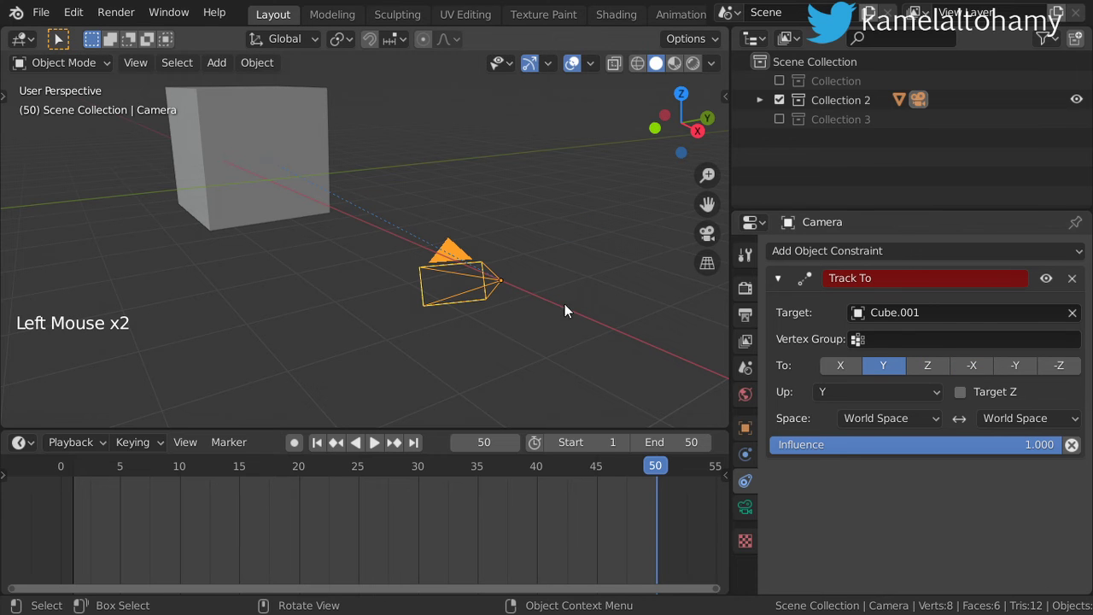
pyautogui.scroll(-3)
pyautogui.middleClick(448, 291)
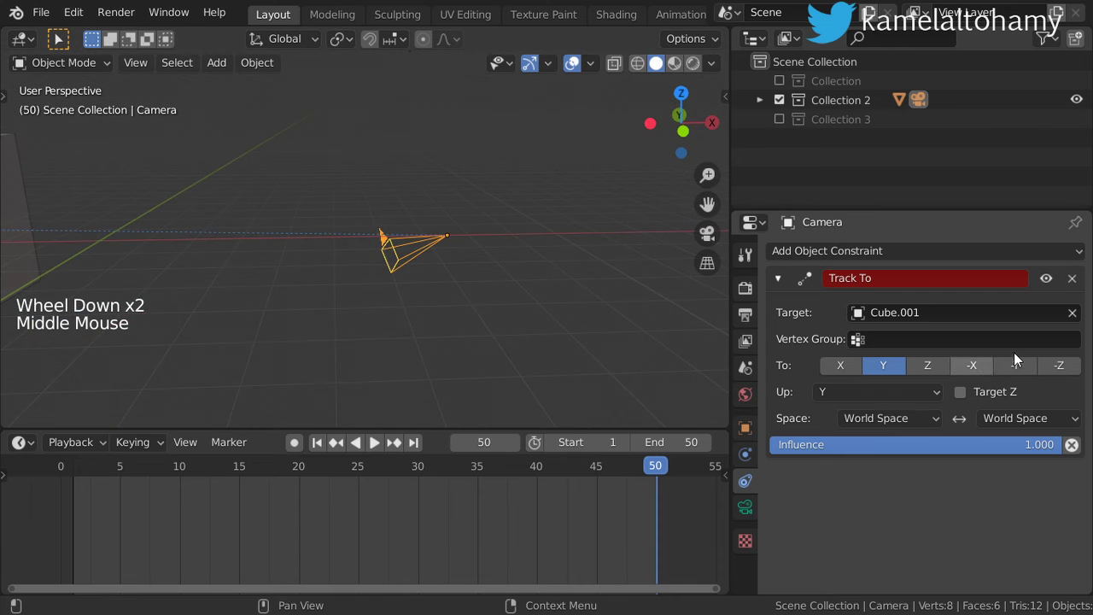
pyautogui.click(1049, 365)
pyautogui.middleClick(520, 294)
pyautogui.scroll(-3)
pyautogui.scroll(-3)
pyautogui.middleClick(465, 291)
pyautogui.middleClick(459, 322)
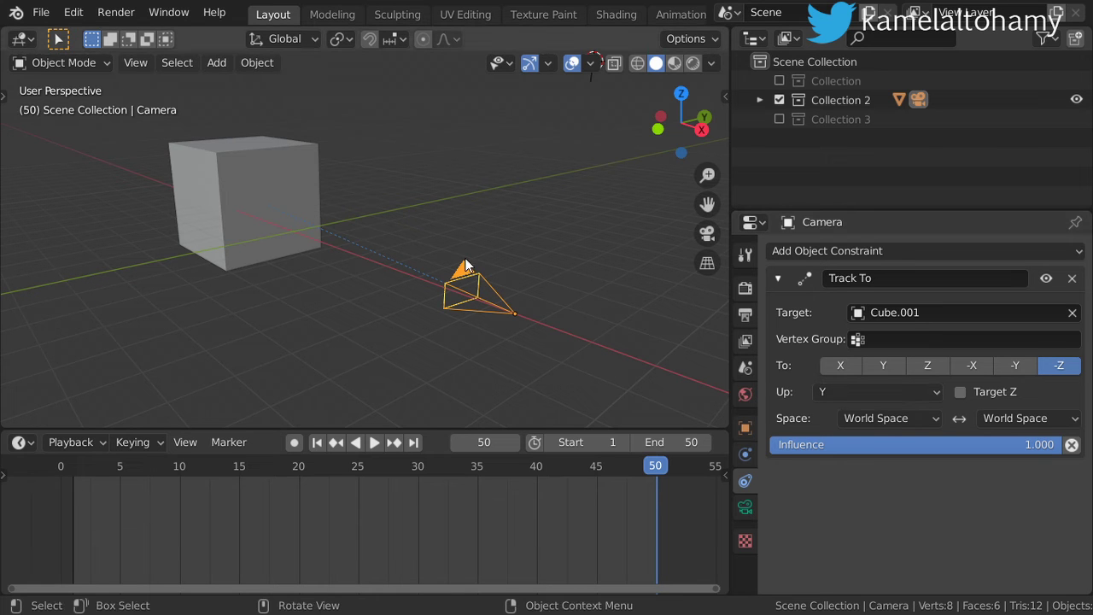
pyautogui.click(299, 41)
pyautogui.click(743, 436)
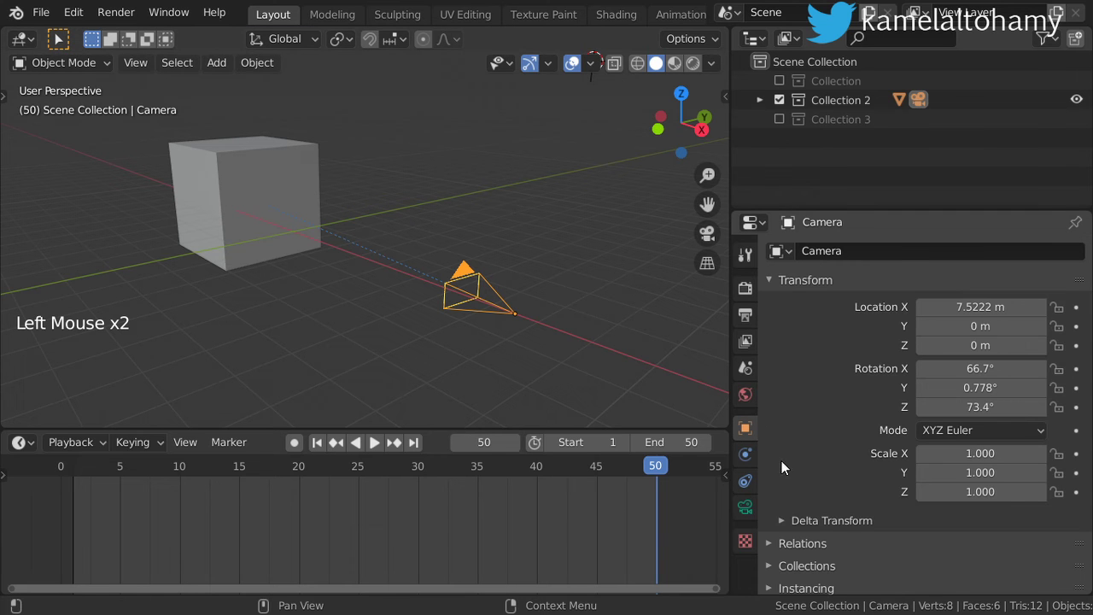
# Display the camera's local axes in the viewport via its Viewport Display settings
pyautogui.click(821, 282)
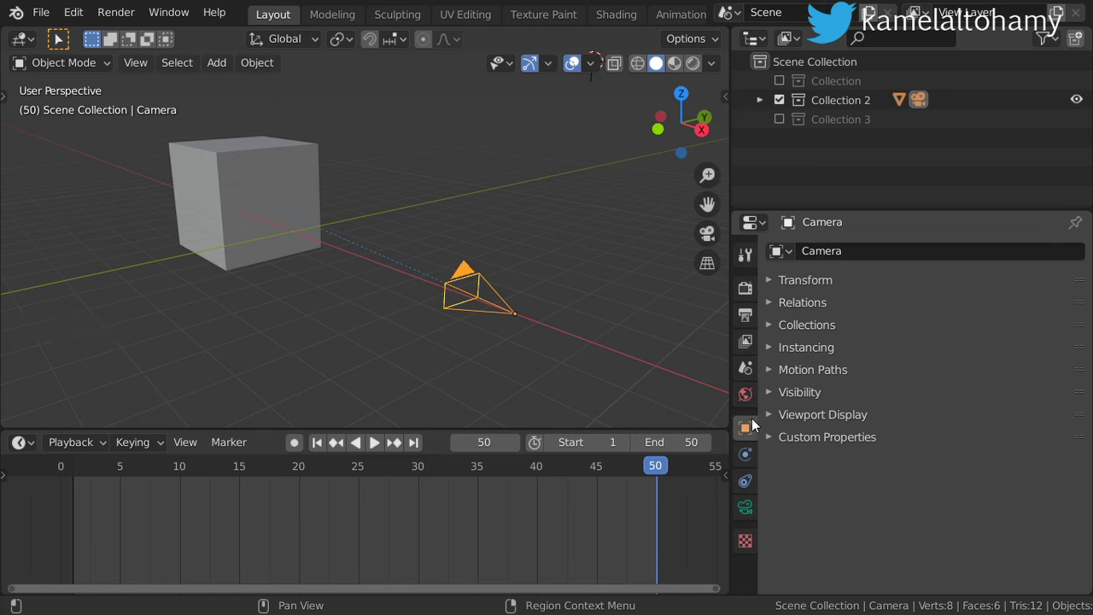
pyautogui.click(833, 427)
pyautogui.click(1061, 452)
pyautogui.scroll(3)
pyautogui.scroll(3)
pyautogui.middleClick(588, 321)
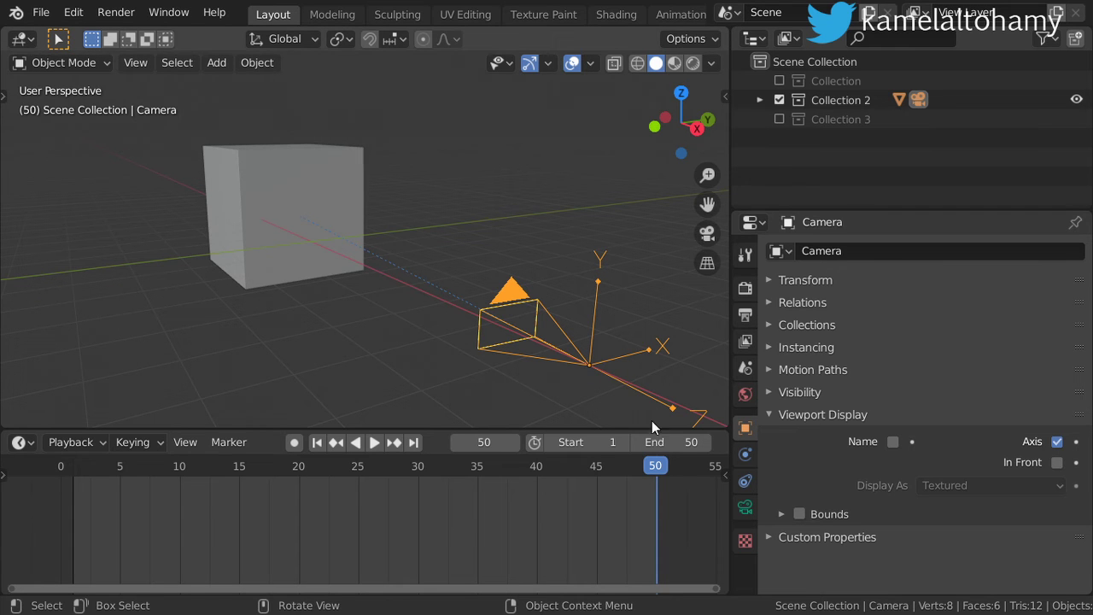
# Switch transform orientation to Global, view along the camera's axes, and show its Physics settings
pyautogui.click(303, 38)
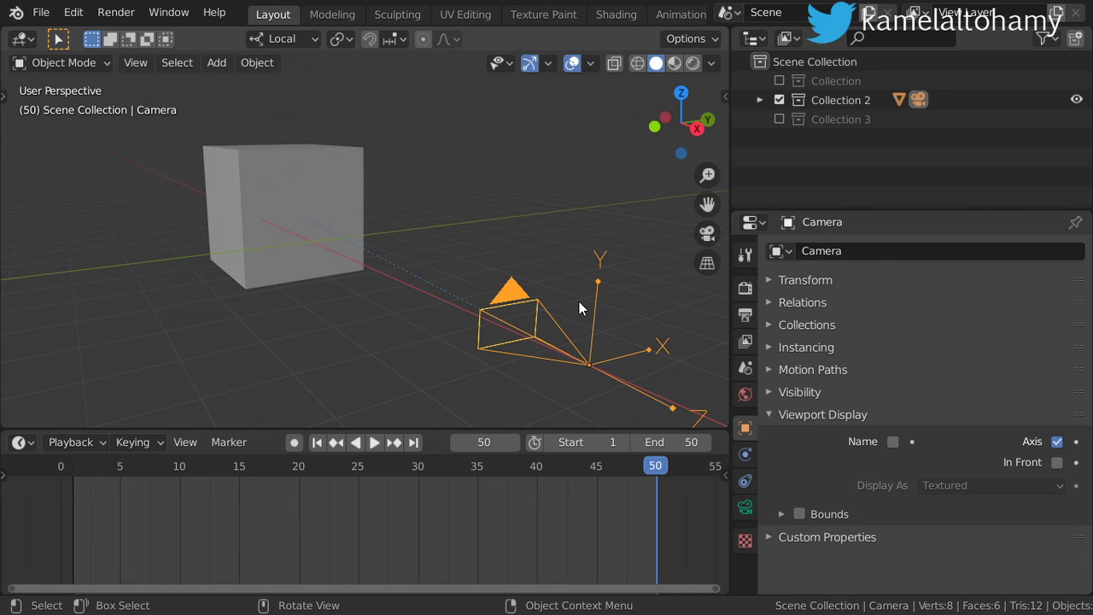
pyautogui.click(538, 312)
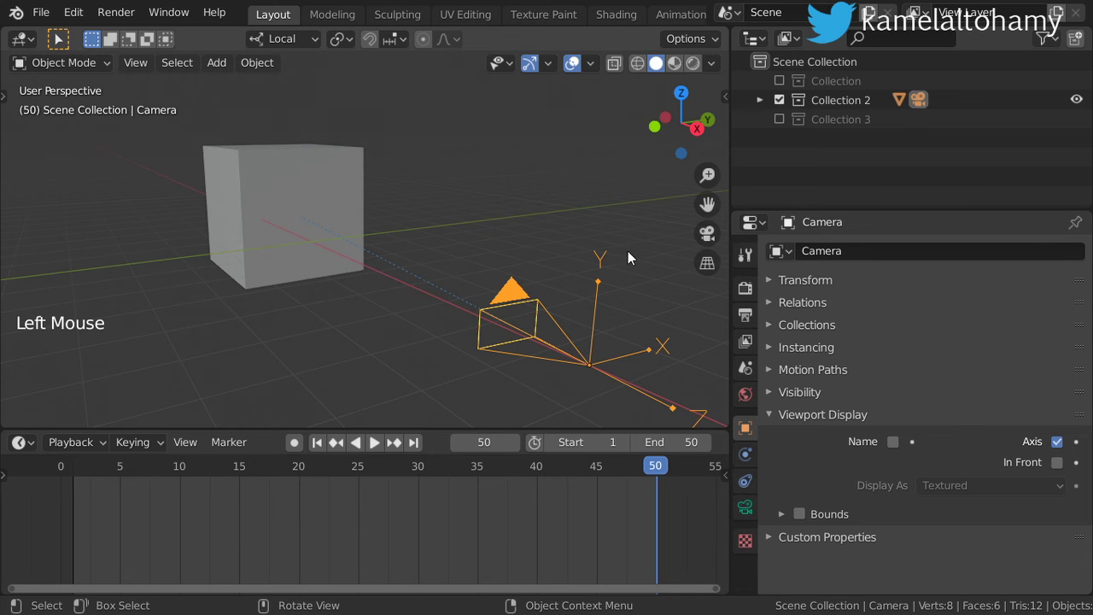
pyautogui.click(291, 43)
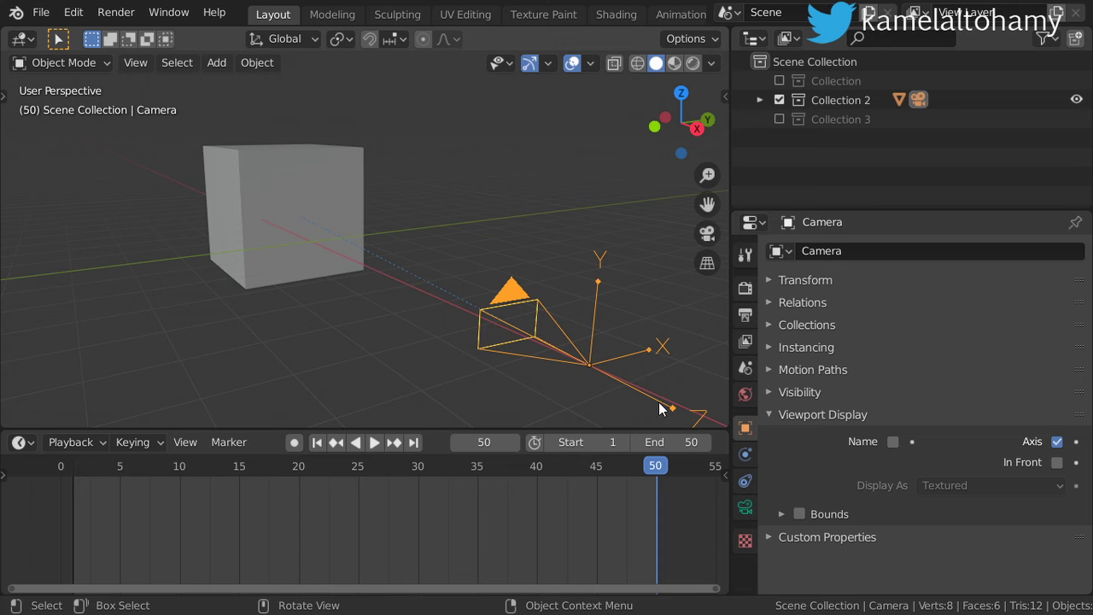
pyautogui.middleClick(455, 283)
pyautogui.middleClick(459, 240)
pyautogui.scroll(3)
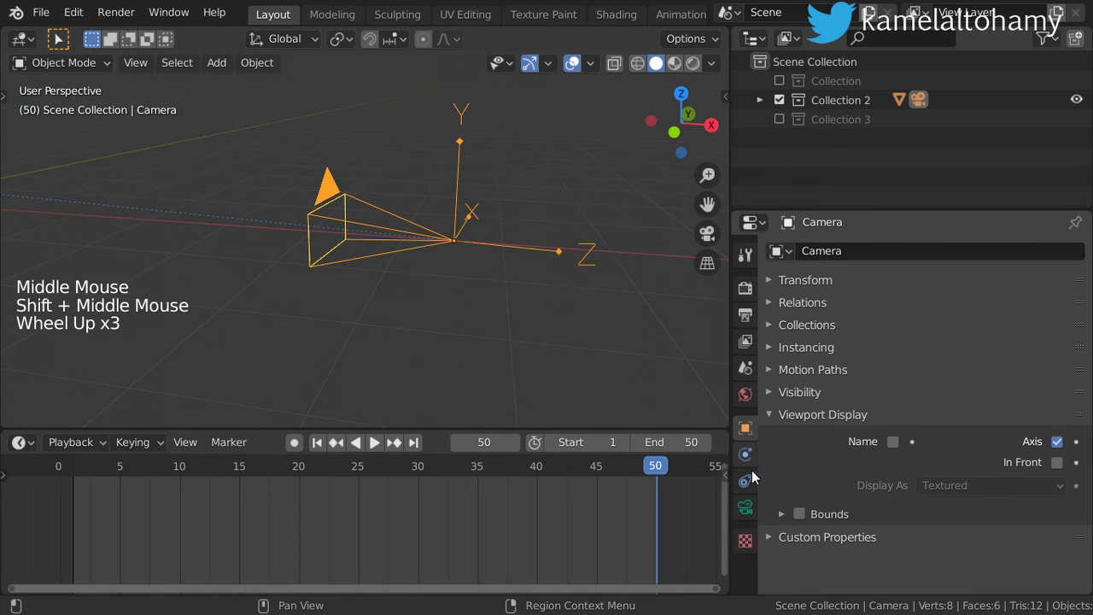
pyautogui.click(752, 459)
# Toggle the camera's Track To constraint off and on in the Constraints properties to compare its effect
pyautogui.click(394, 230)
pyautogui.rightClick(332, 196)
pyautogui.click(358, 215)
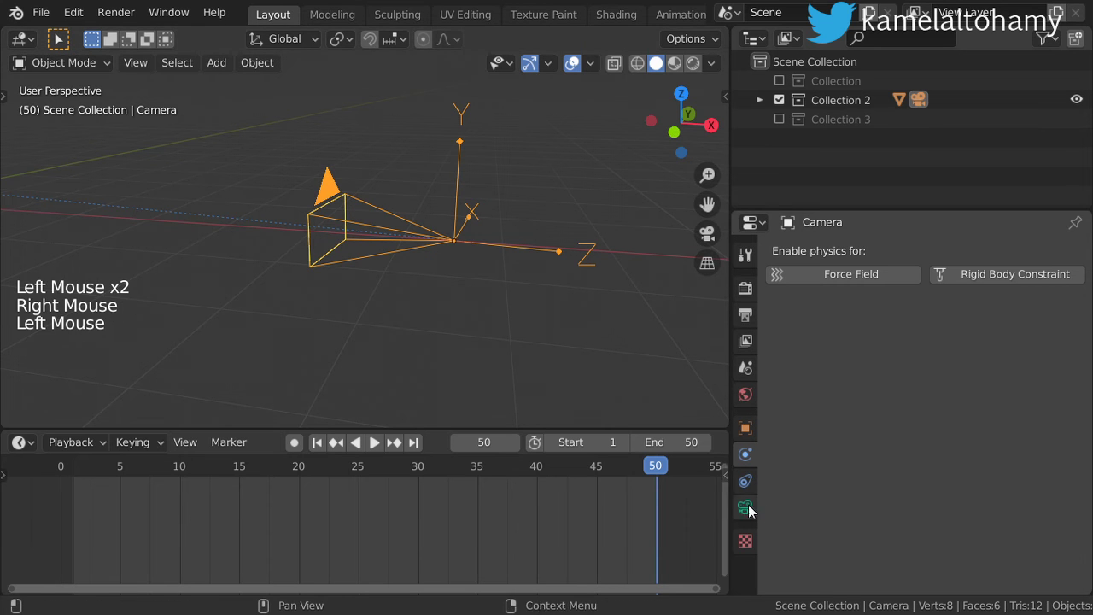
pyautogui.click(749, 491)
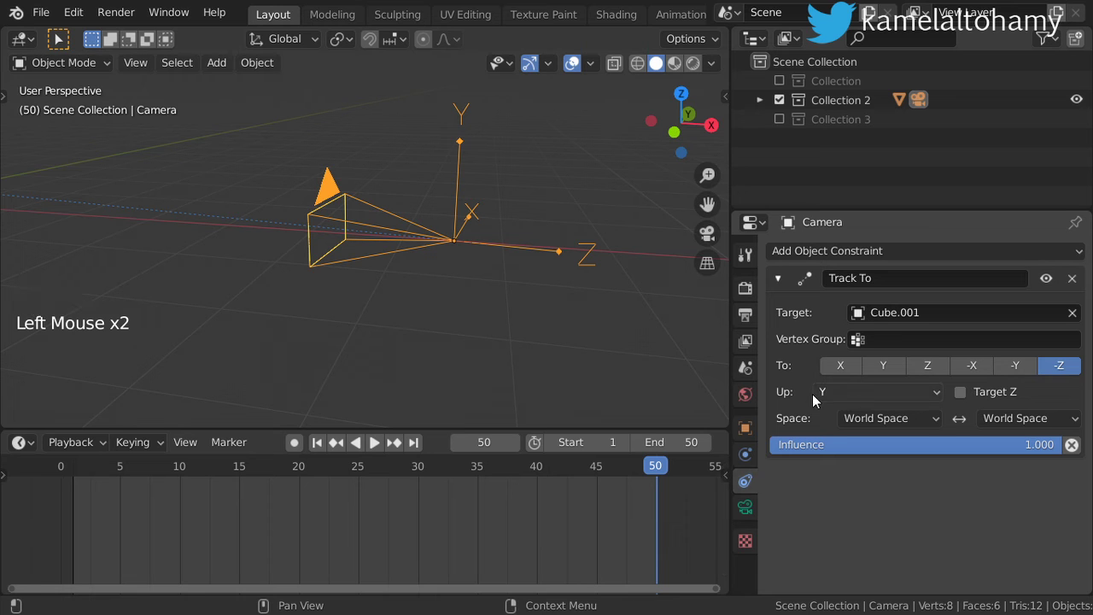
pyautogui.scroll(-3)
pyautogui.scroll(-3)
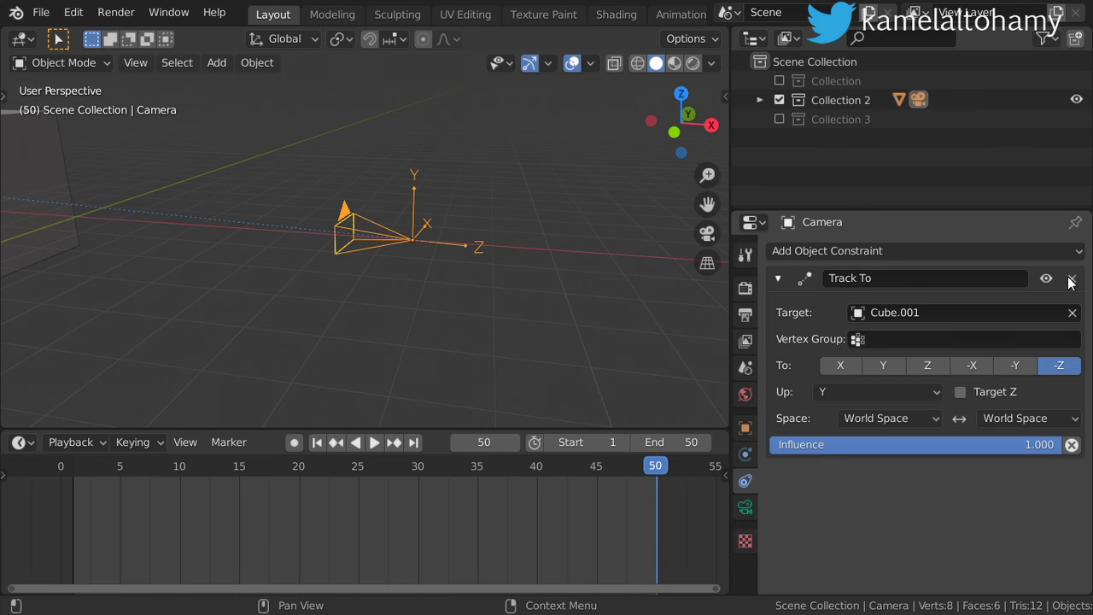
pyautogui.click(1055, 284)
pyautogui.click(1055, 285)
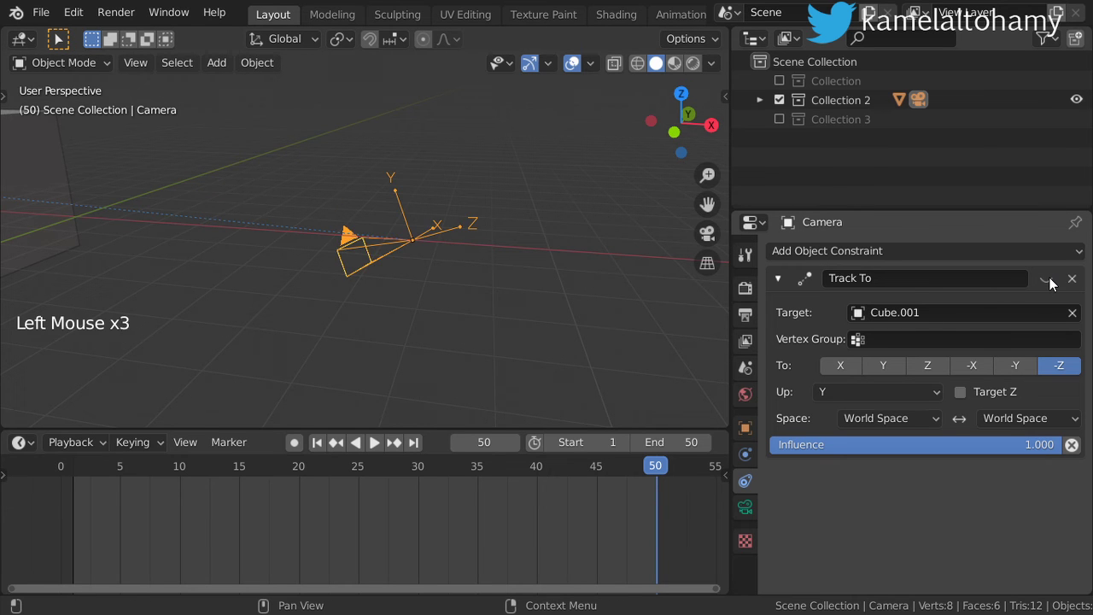
pyautogui.click(1054, 285)
# Delete the camera's Track To constraint and return to its object settings
pyautogui.scroll(-3)
pyautogui.scroll(-3)
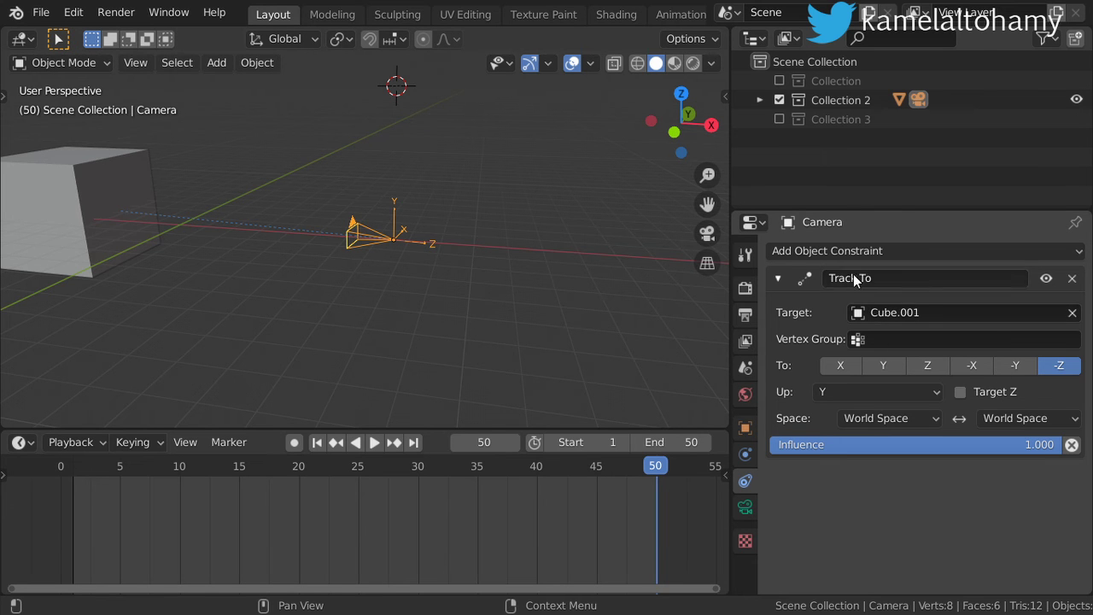
pyautogui.middleClick(368, 293)
pyautogui.scroll(3)
pyautogui.scroll(3)
pyautogui.middleClick(505, 254)
pyautogui.click(1079, 286)
pyautogui.middleClick(436, 268)
pyautogui.scroll(3)
pyautogui.scroll(3)
pyautogui.middleClick(480, 275)
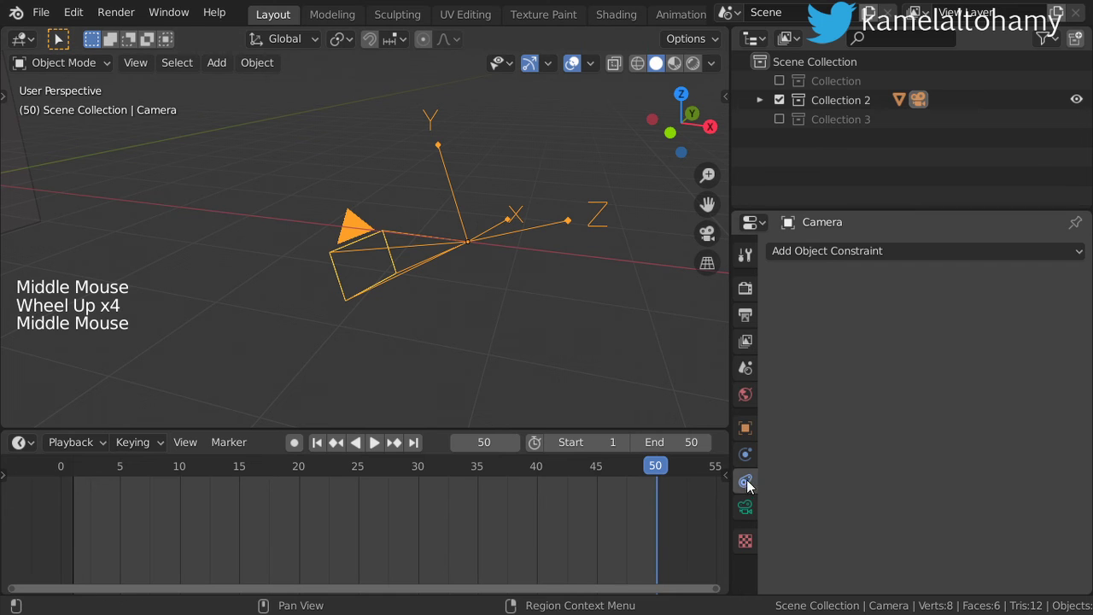
pyautogui.click(752, 437)
pyautogui.click(1062, 444)
pyautogui.click(1063, 451)
# Hide Collection 2, show Collection 3 and select the Cylinder in the Outliner
pyautogui.scroll(3)
pyautogui.scroll(-3)
pyautogui.middleClick(560, 280)
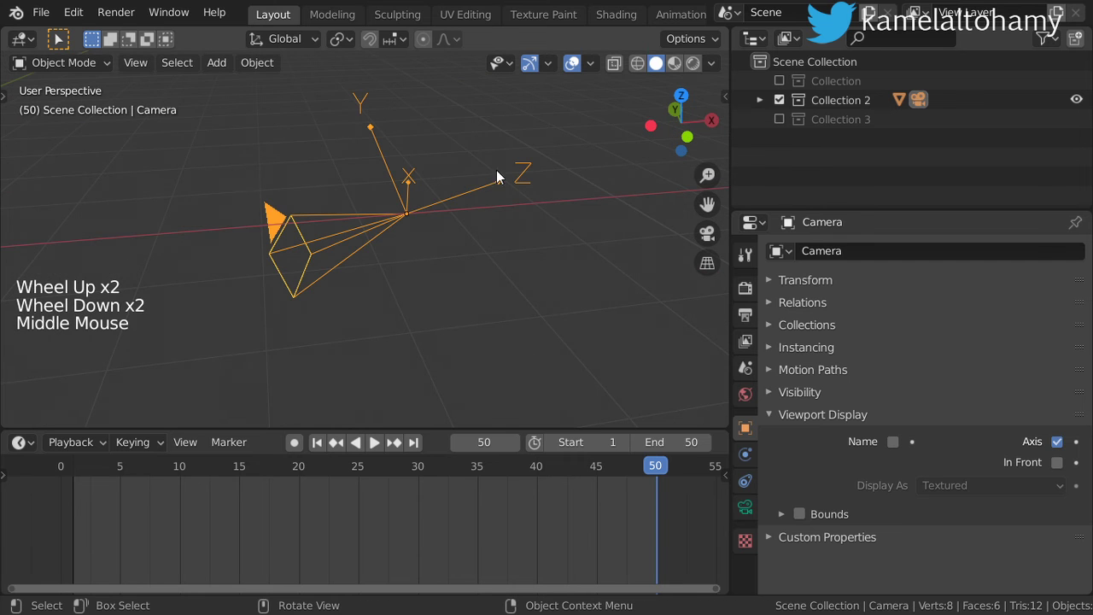
pyautogui.scroll(-3)
pyautogui.middleClick(440, 300)
pyautogui.scroll(-3)
pyautogui.scroll(-3)
pyautogui.click(788, 110)
pyautogui.click(776, 142)
pyautogui.middleClick(473, 199)
pyautogui.scroll(-3)
pyautogui.middleClick(409, 240)
pyautogui.middleClick(429, 287)
pyautogui.click(417, 220)
pyautogui.click(208, 261)
pyautogui.click(261, 254)
# Remove the Copy Transforms constraint from the Cylinder and give the Sphere one targeting the Cylinder
pyautogui.press('Tab')
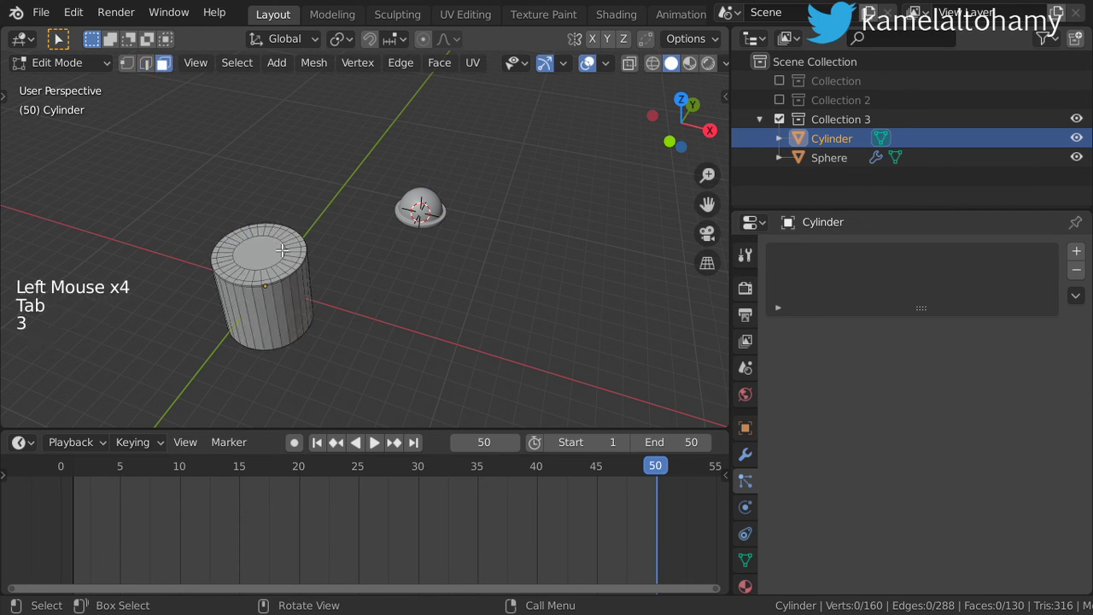
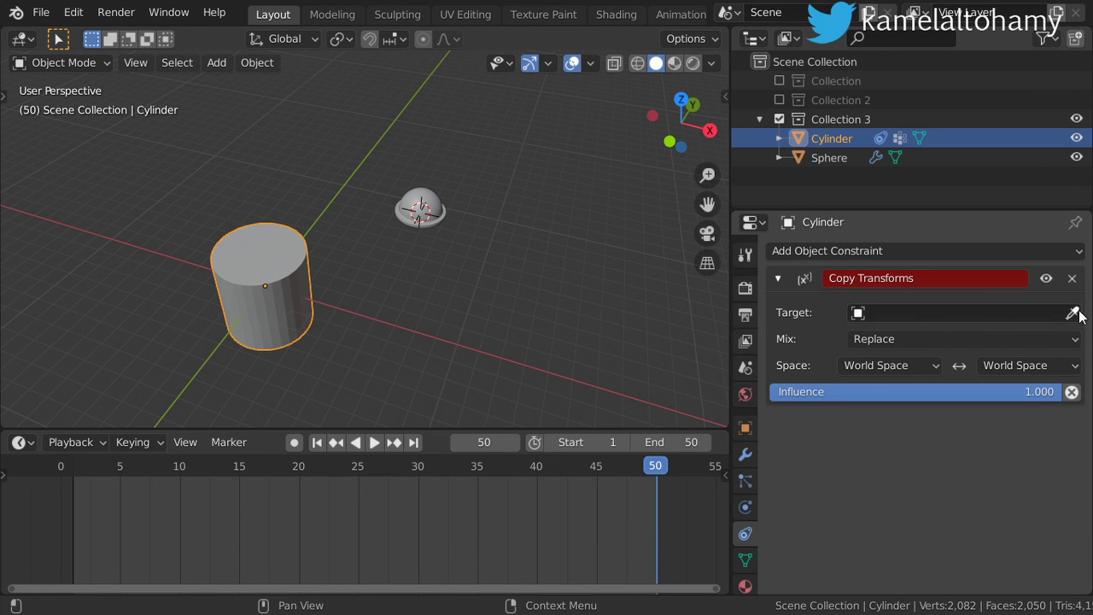
pyautogui.click(1084, 318)
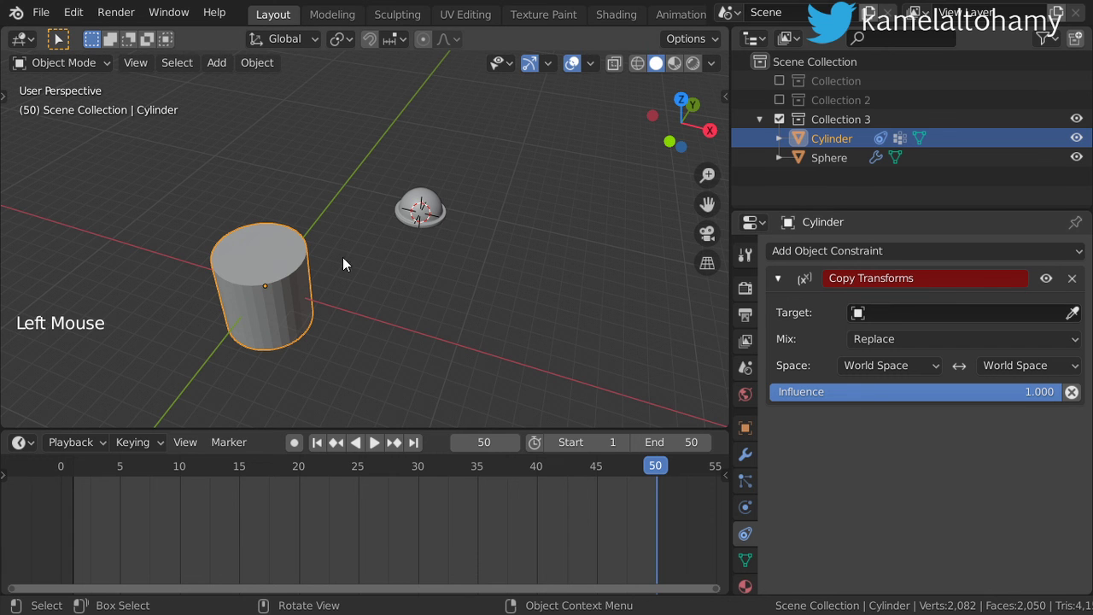
pyautogui.click(1082, 283)
pyautogui.click(429, 223)
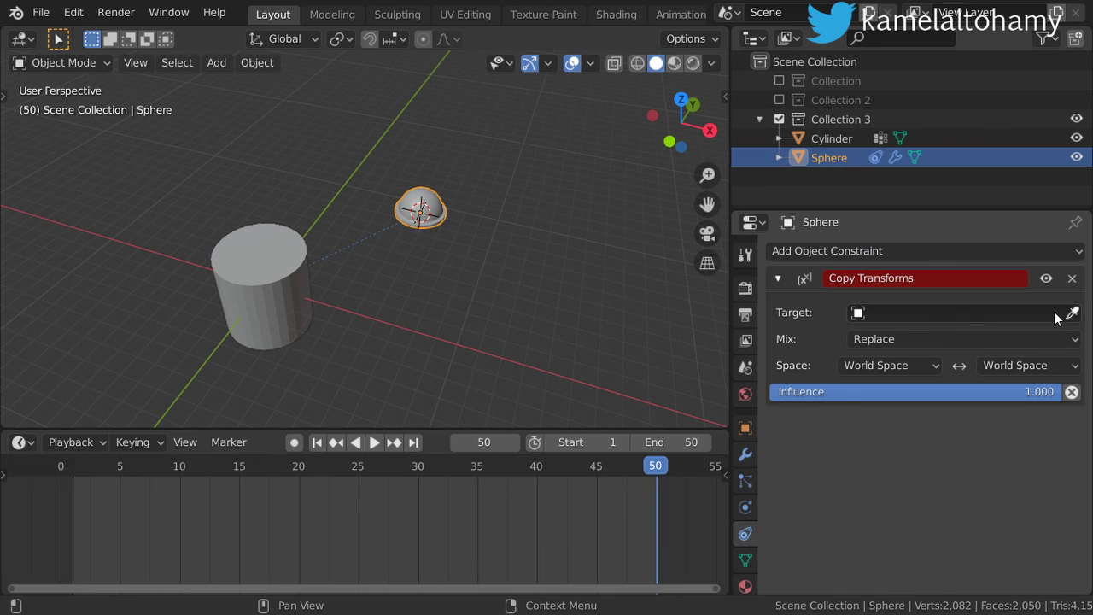
pyautogui.click(1075, 315)
pyautogui.click(898, 337)
# Inspect the sphere riding on the cylinder and select the Cylinder again
pyautogui.middleClick(376, 285)
pyautogui.middleClick(378, 294)
pyautogui.click(496, 299)
pyautogui.middleClick(521, 346)
# Move the cylinder to a new position, then enter Edit Mode and grow the selection over its top faces
pyautogui.press('g')
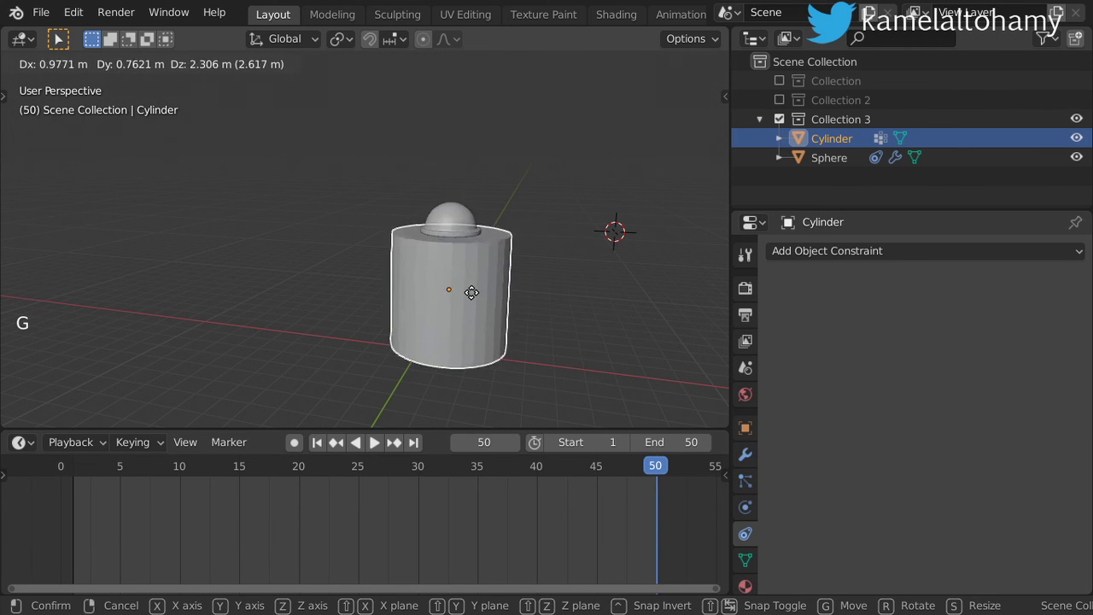
pyautogui.scroll(3)
pyautogui.middleClick(480, 374)
pyautogui.click(495, 373)
pyautogui.middleClick(490, 336)
pyautogui.click(463, 293)
pyautogui.press('Tab')
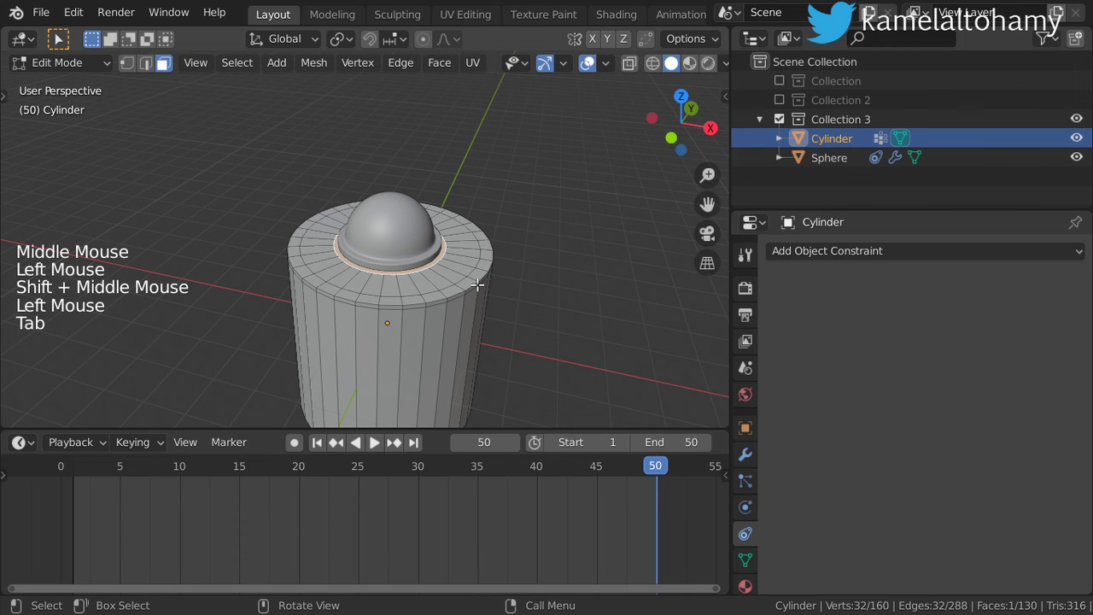
pyautogui.press('ctrl+KP_Add')
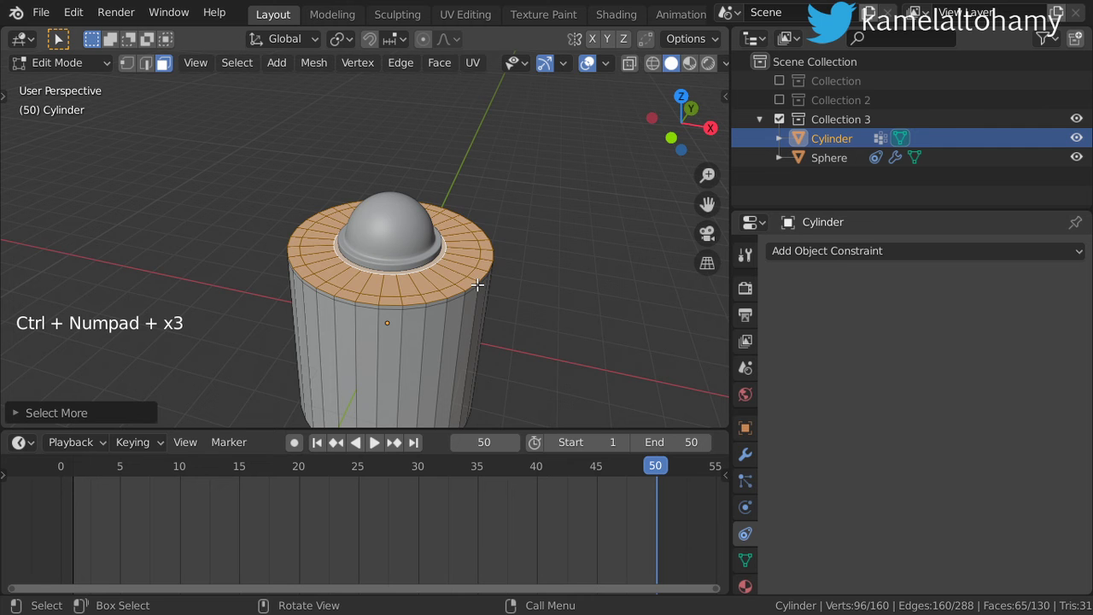
# Scale, move and rotate the top faces outward so the cylinder bends into an angled tube
pyautogui.press('s')
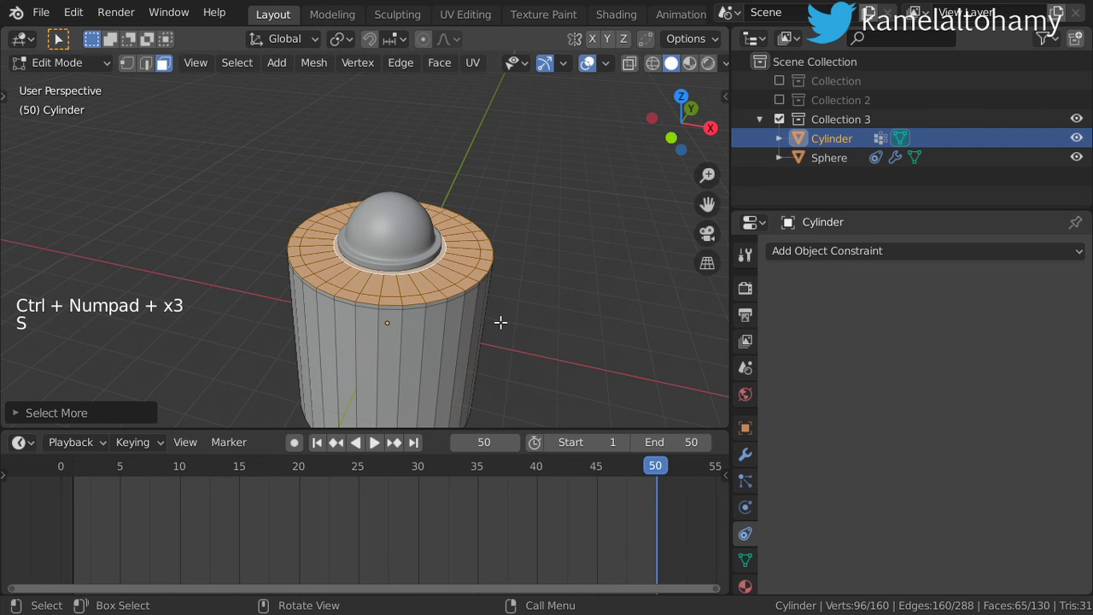
pyautogui.press('g')
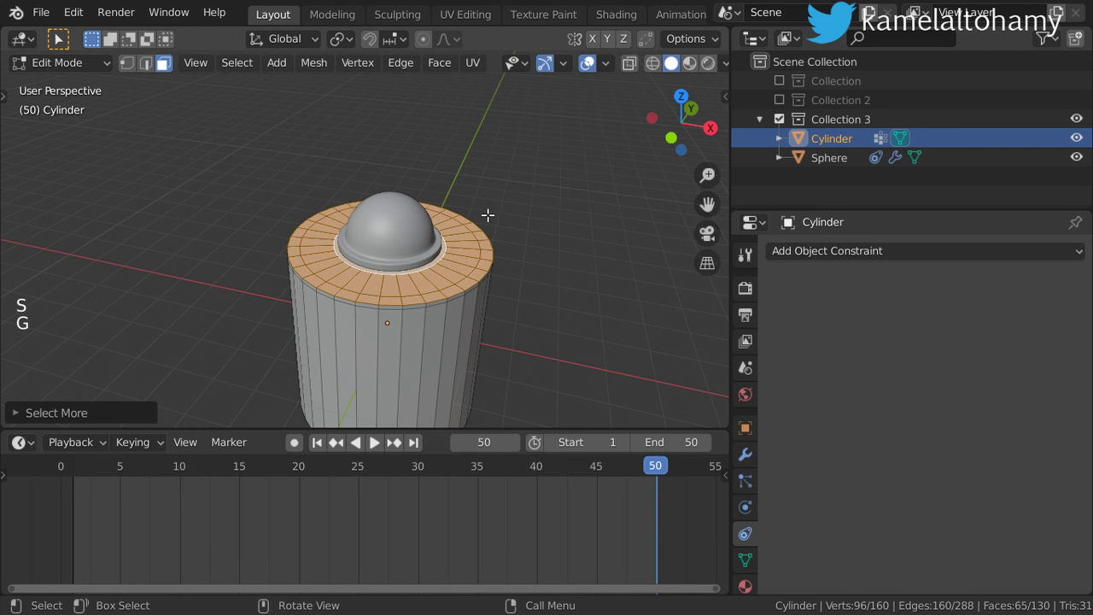
pyautogui.press('g')
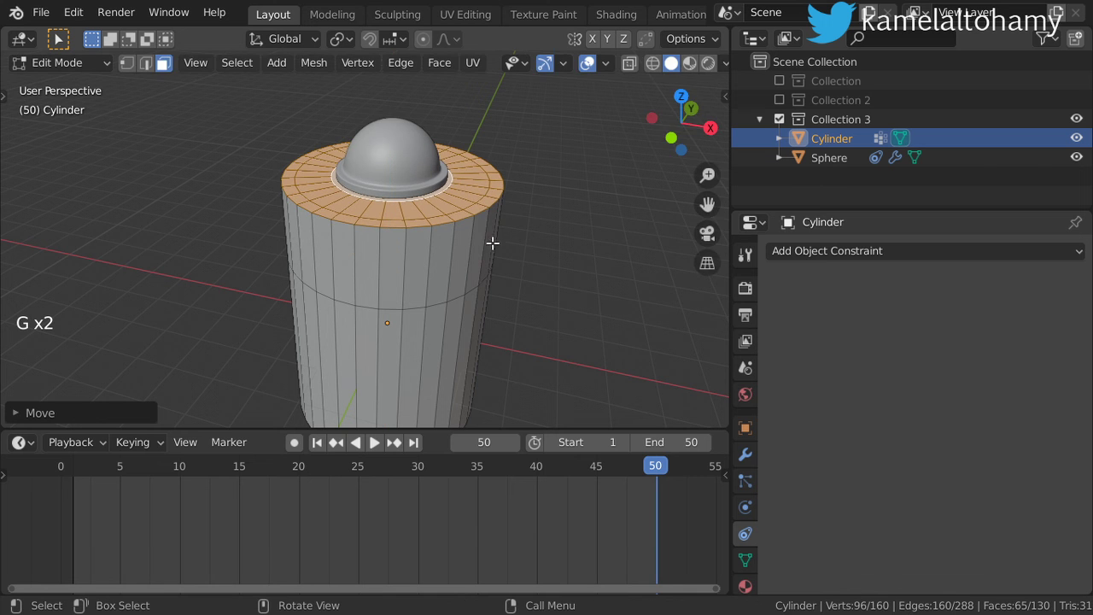
pyautogui.press('r')
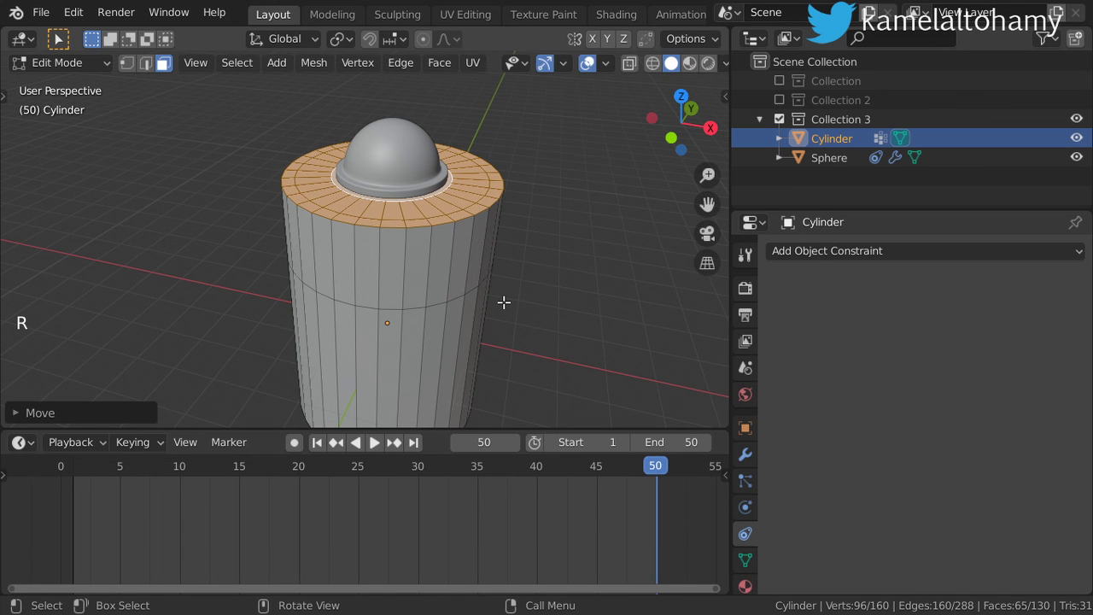
pyautogui.press('r')
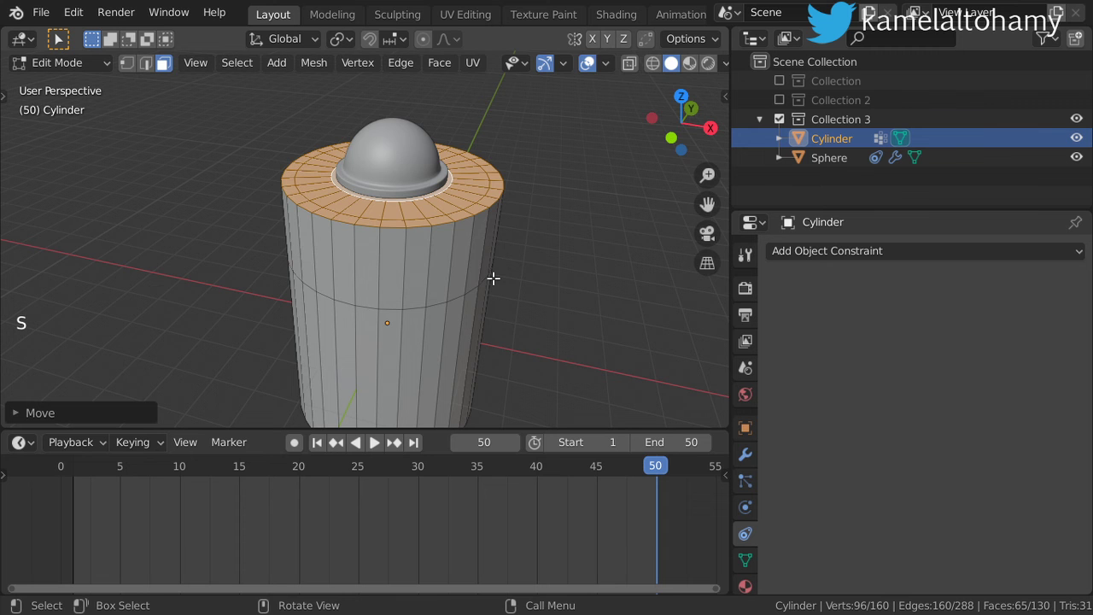
pyautogui.press('g')
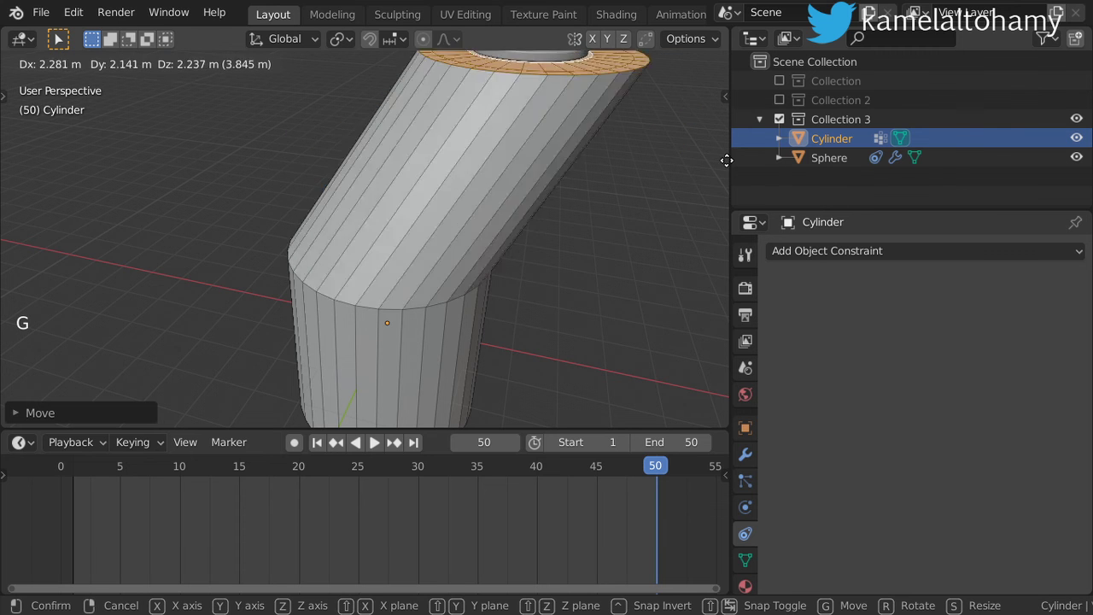
pyautogui.scroll(-3)
pyautogui.press('r')
# Return to Object Mode and inspect the bent cylinder with the sphere following its tip
pyautogui.scroll(-3)
pyautogui.press('Tab')
pyautogui.scroll(-3)
pyautogui.middleClick(512, 233)
pyautogui.scroll(-3)
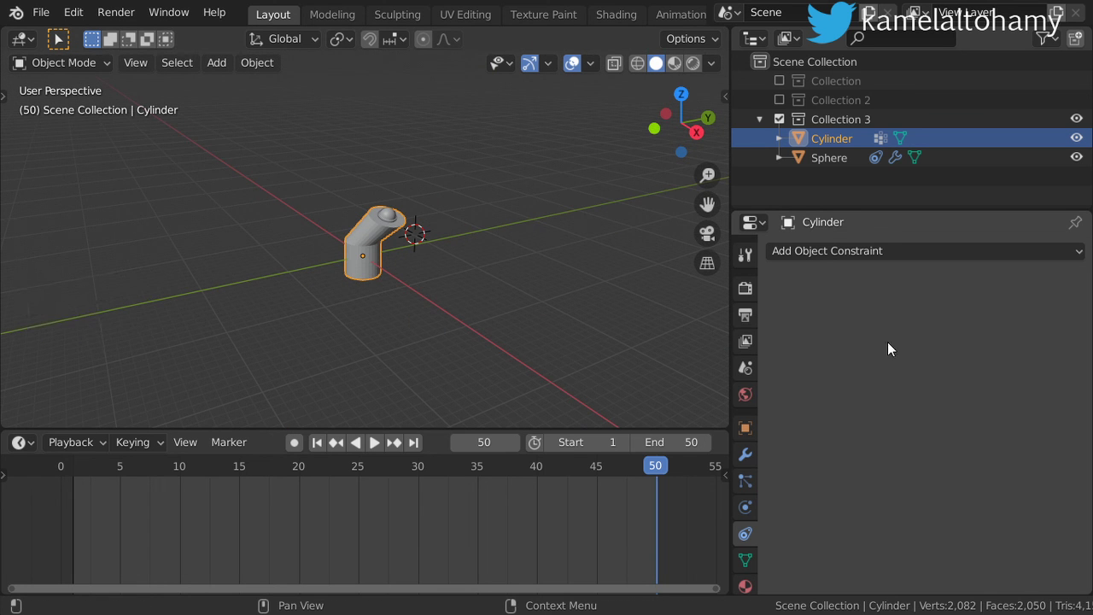